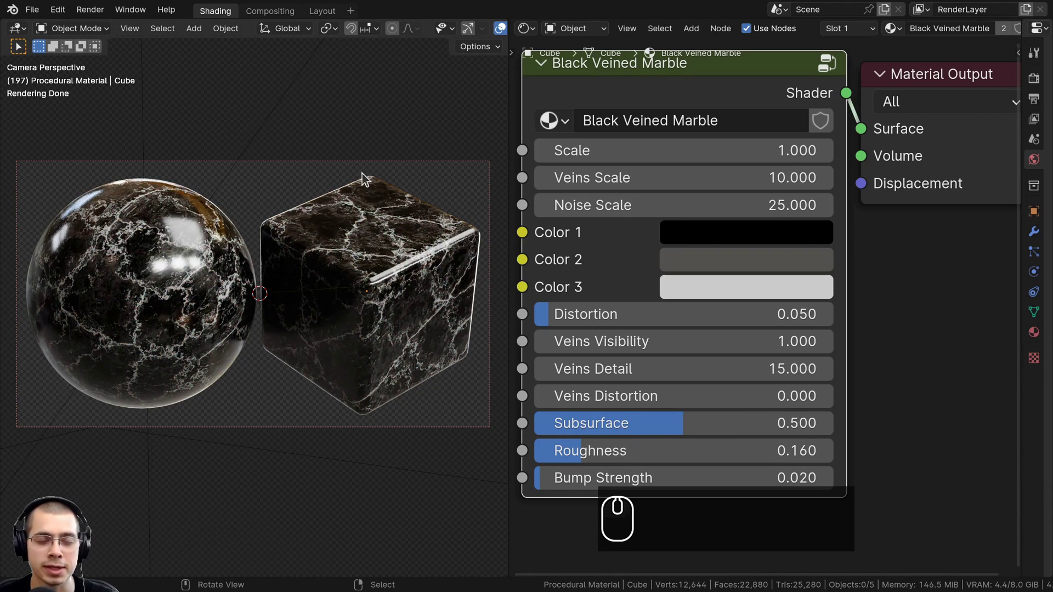
# - Pan the viewport over the finished marble sphere and cube before clearing the scene
pyautogui.moveTo(687, 428); pyautogui.dragTo(537, 427)
pyautogui.middleClick(537, 427)
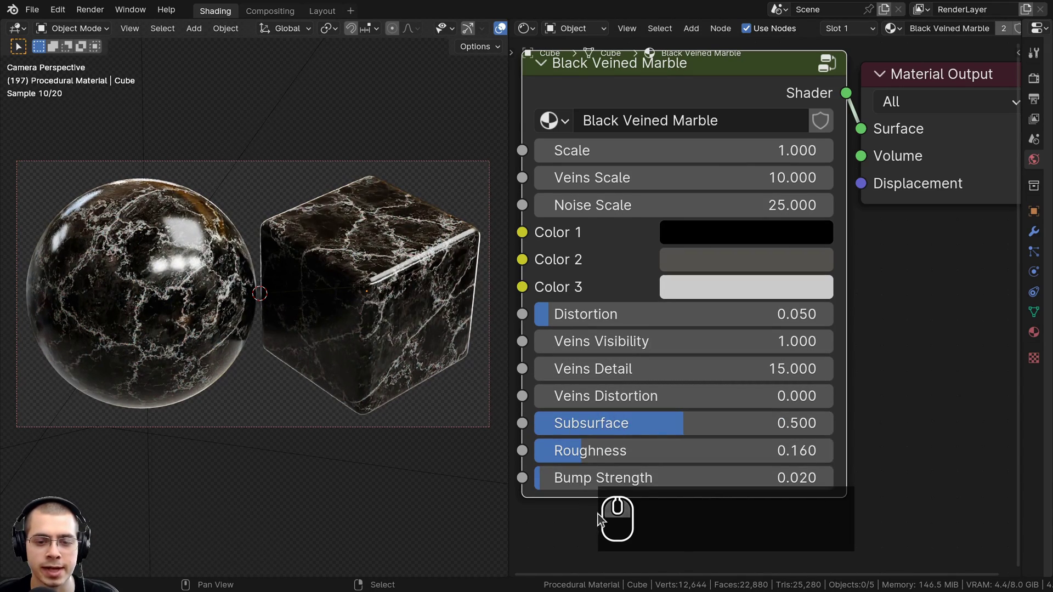
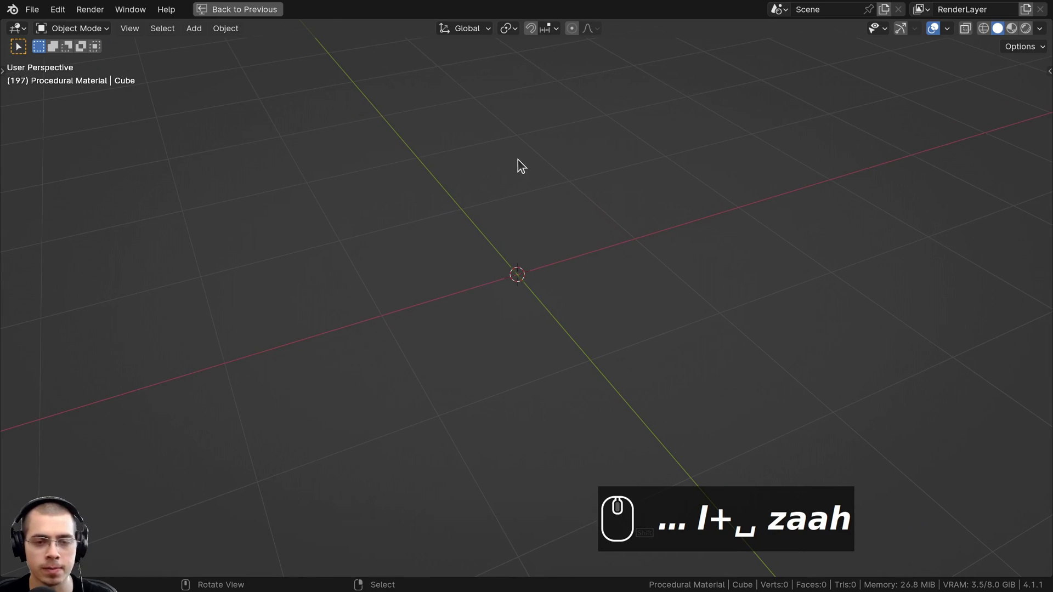
# - Bring up the Add menu to start placing an Ico Sphere
pyautogui.write('a')
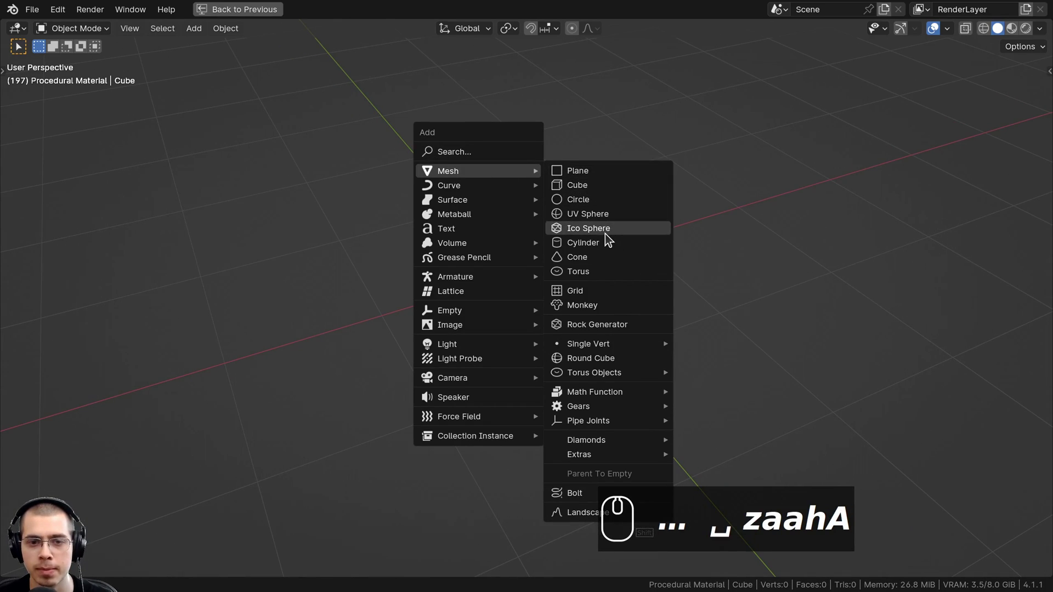
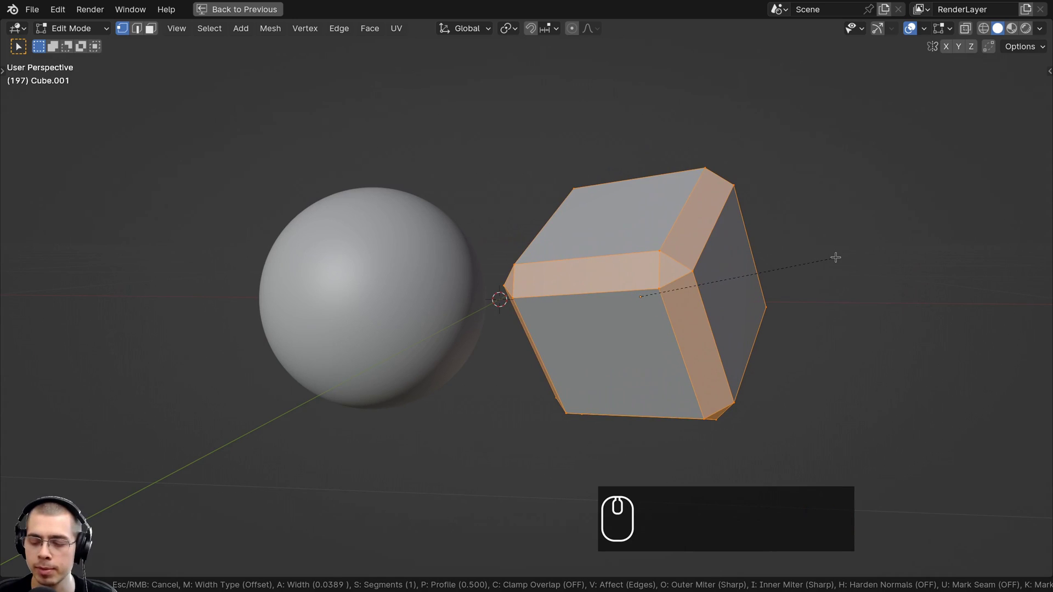
# - Shade the bevelled cube smooth and switch to the camera view framing both objects
pyautogui.scroll(3)
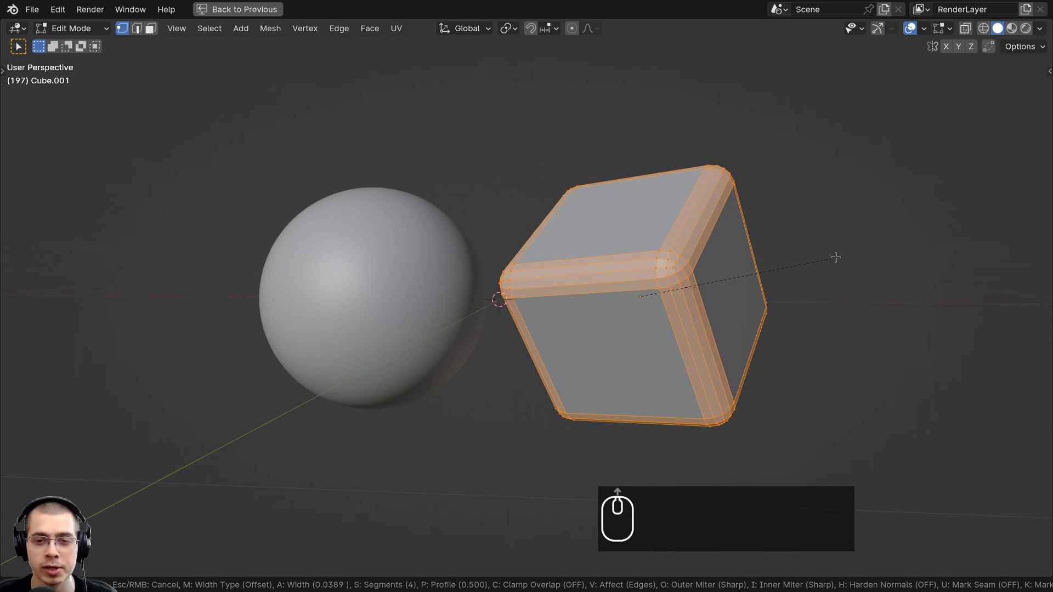
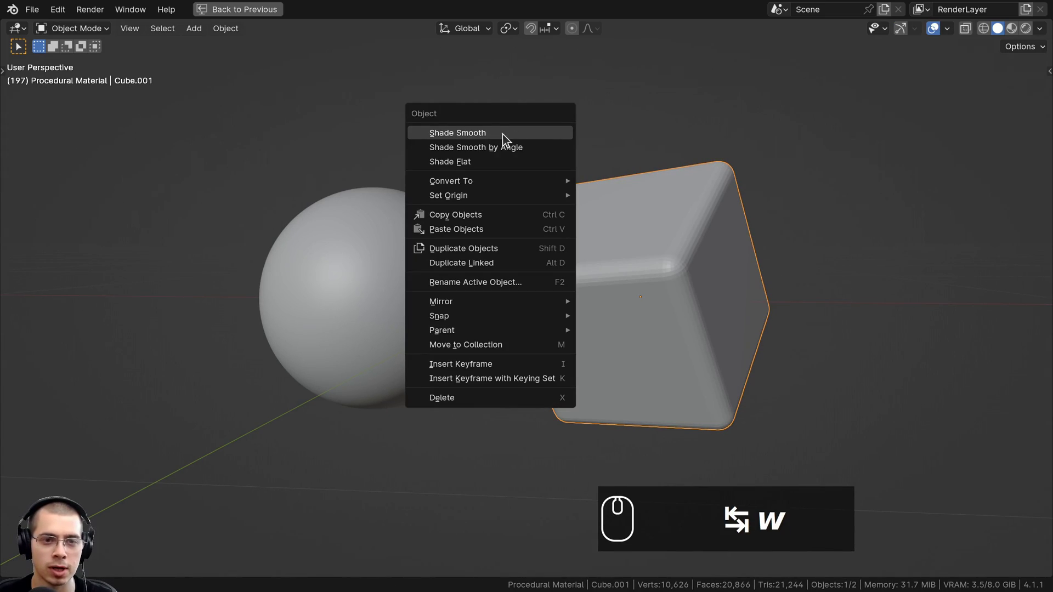
pyautogui.moveTo(478, 135); pyautogui.dragTo(360, 235)
pyautogui.press('alt+h')
pyautogui.moveTo(361, 235); pyautogui.dragTo(403, 256)
pyautogui.scroll(-3)
pyautogui.press('KP_0')
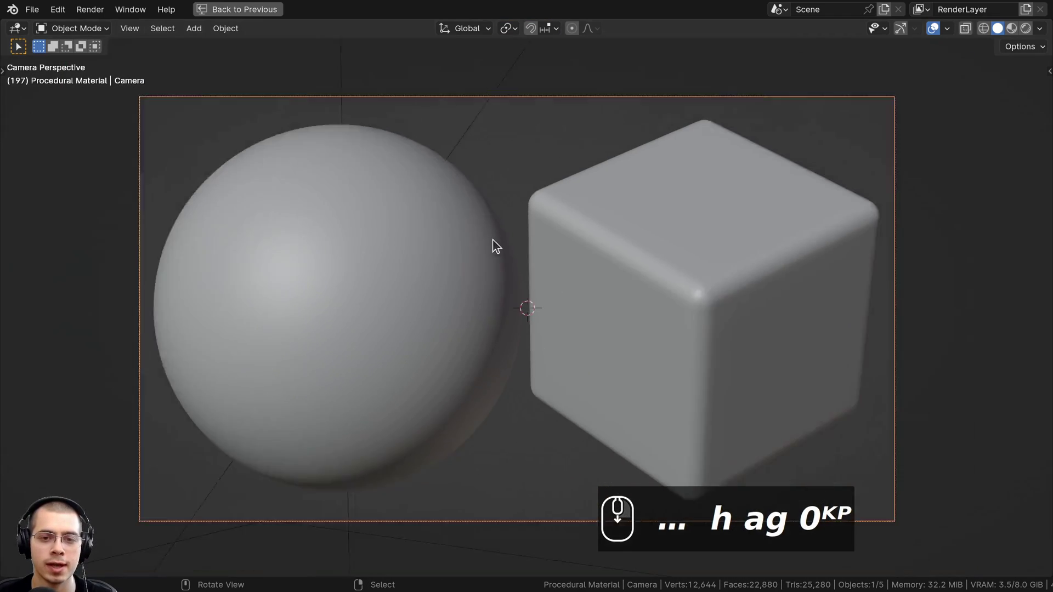
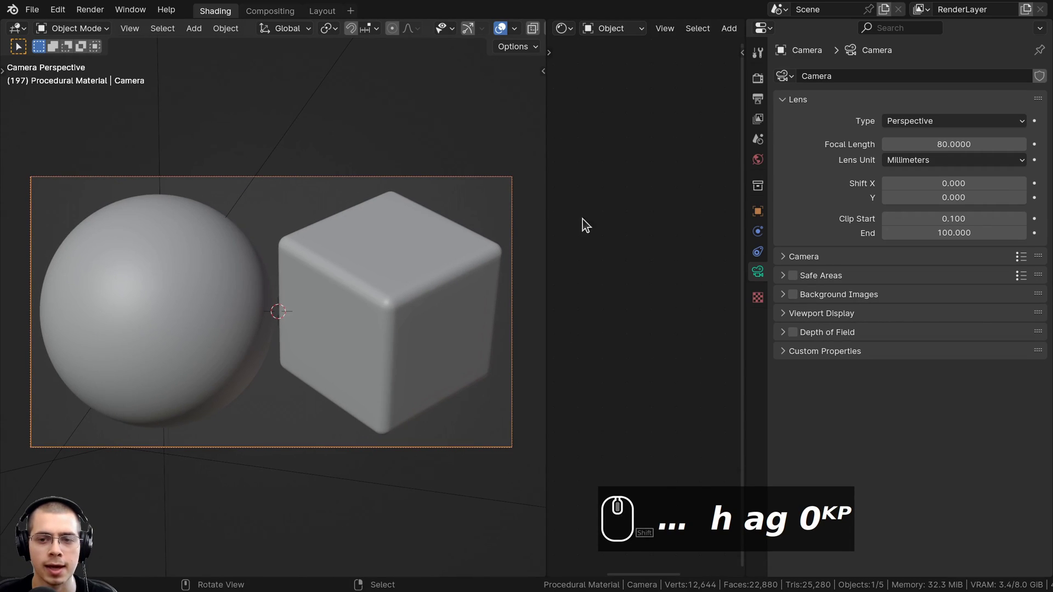
# - Orbit and zoom around the scene to locate the existing area light above the objects
pyautogui.press('ctrl+alt+Left')
pyautogui.moveTo(344, 331); pyautogui.dragTo(407, 177)
pyautogui.scroll(3)
pyautogui.moveTo(345, 331); pyautogui.dragTo(407, 179)
pyautogui.scroll(3)
pyautogui.moveTo(378, 184); pyautogui.dragTo(926, 162)
pyautogui.scroll(-3)
pyautogui.press('g')
pyautogui.moveTo(319, 225); pyautogui.dragTo(356, 262)
pyautogui.scroll(3)
pyautogui.scroll(-3)
pyautogui.scroll(3)
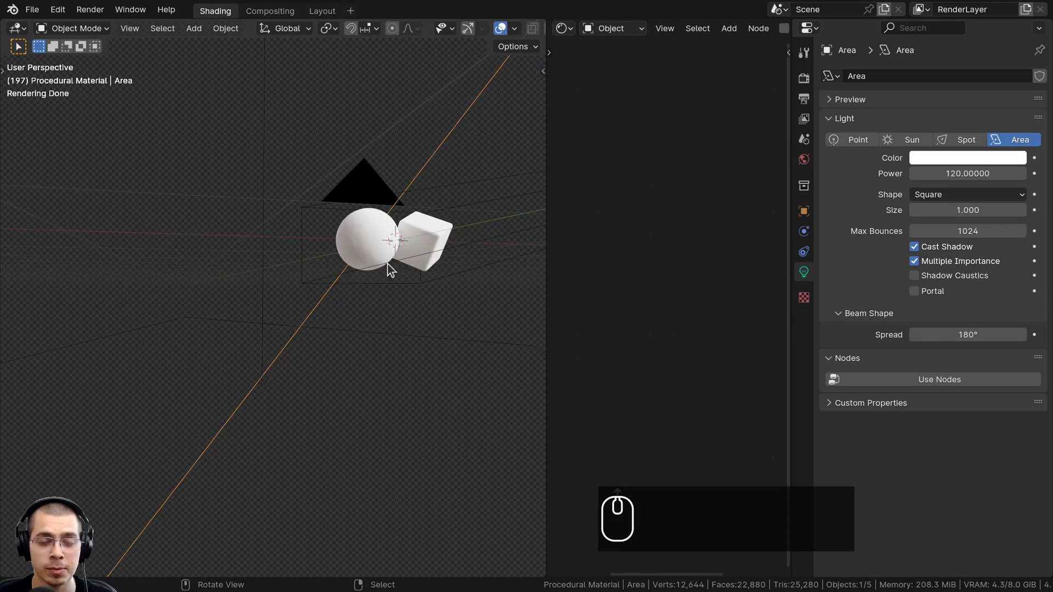
pyautogui.scroll(-3)
pyautogui.scroll(-3)
# - Select the area light, duplicate it as a fill below the objects, and return to camera view
pyautogui.moveTo(330, 328); pyautogui.dragTo(266, 352)
pyautogui.click(266, 352)
pyautogui.scroll(-3)
pyautogui.press('g')
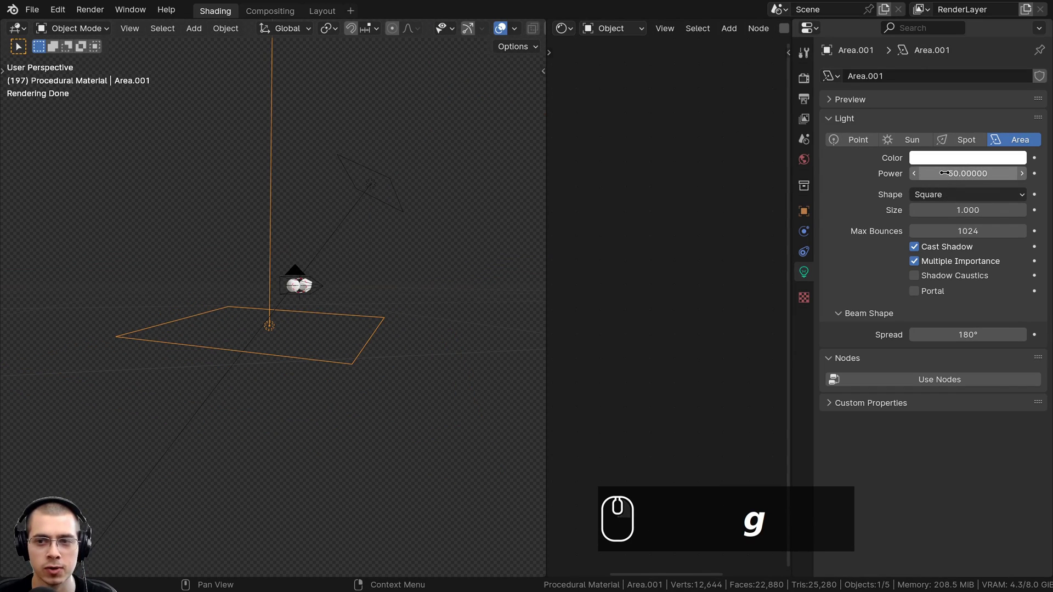
pyautogui.press('KP_0')
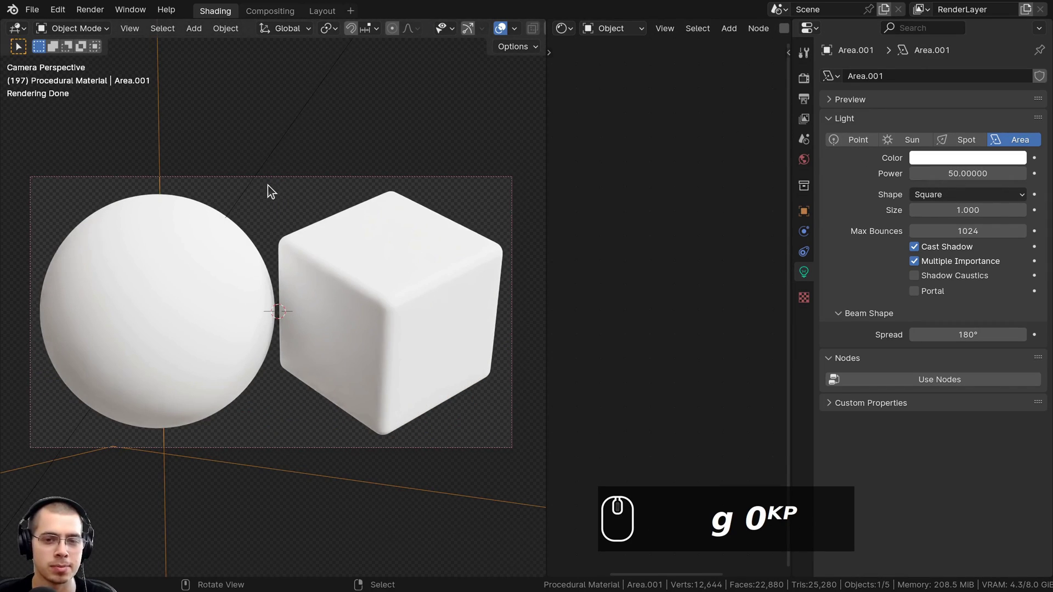
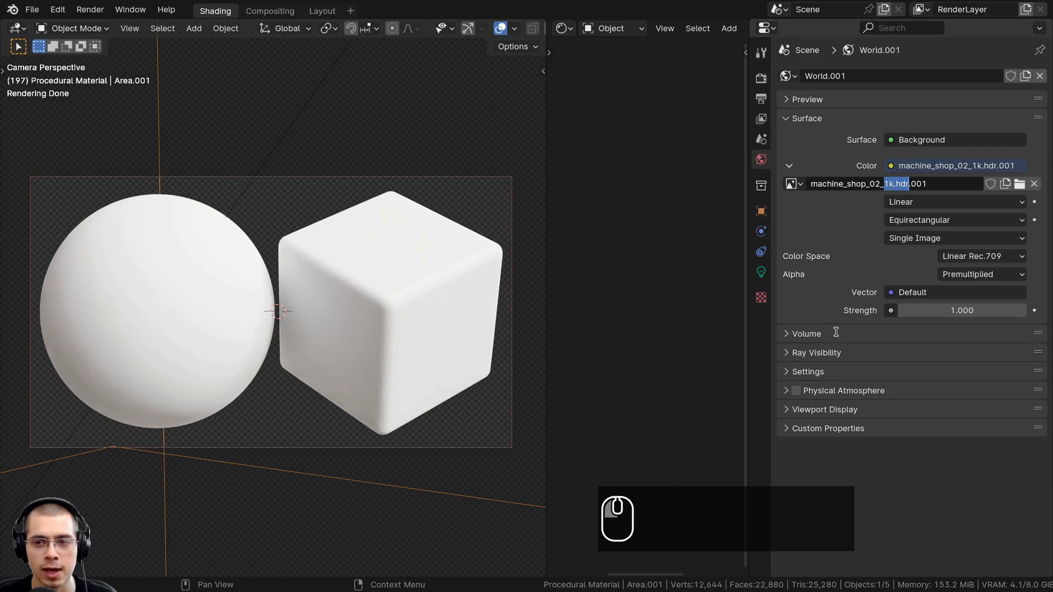
# - Inspect the machine shop HDRI in World properties and move toward the Render properties tab
pyautogui.click(853, 278)
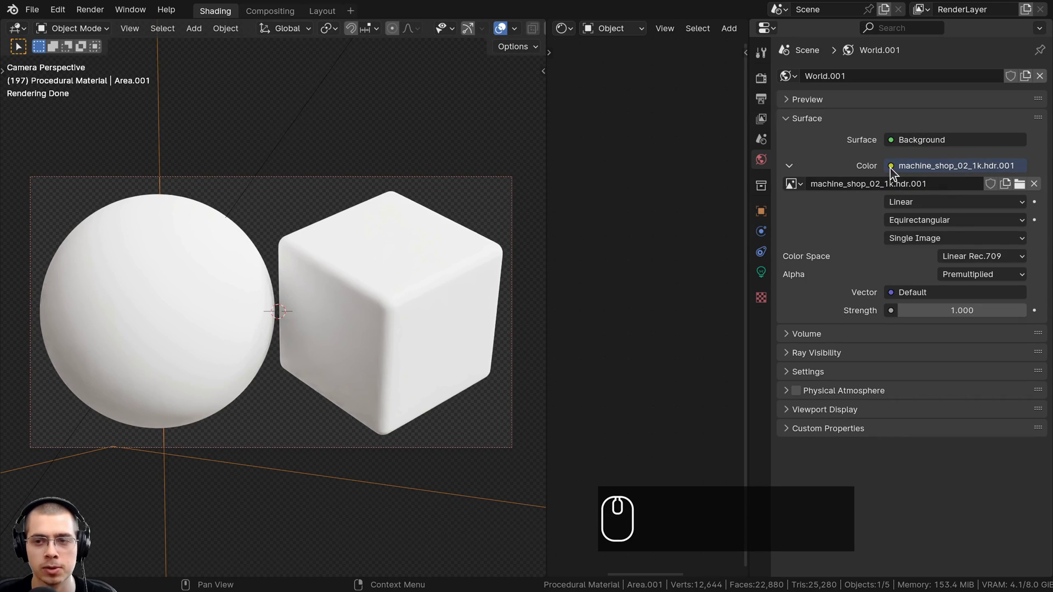
pyautogui.moveTo(894, 173); pyautogui.dragTo(838, 77)
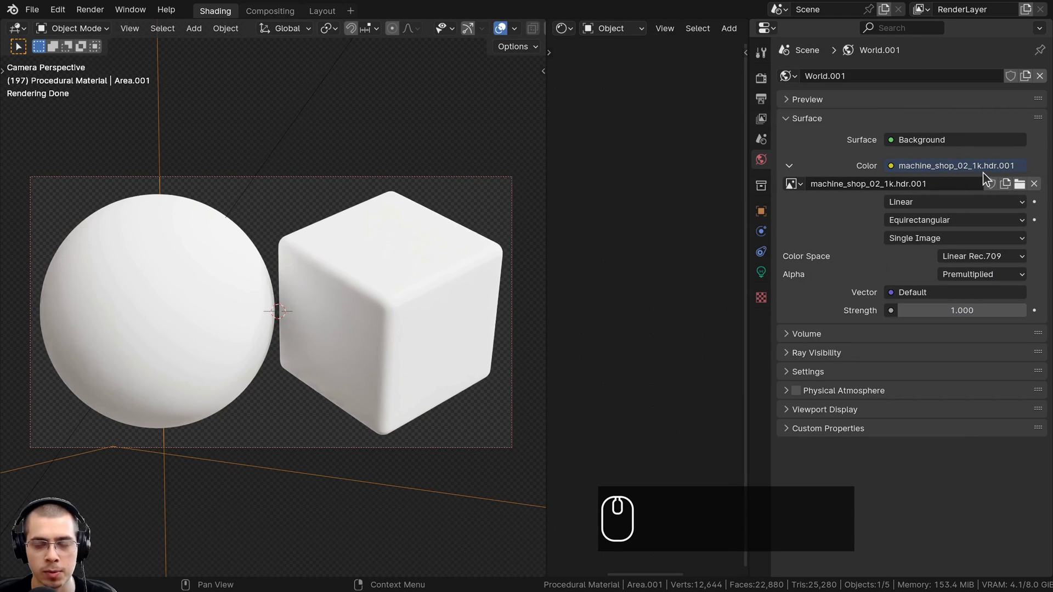
pyautogui.moveTo(329, 234); pyautogui.dragTo(764, 86)
pyautogui.moveTo(764, 86); pyautogui.dragTo(913, 82)
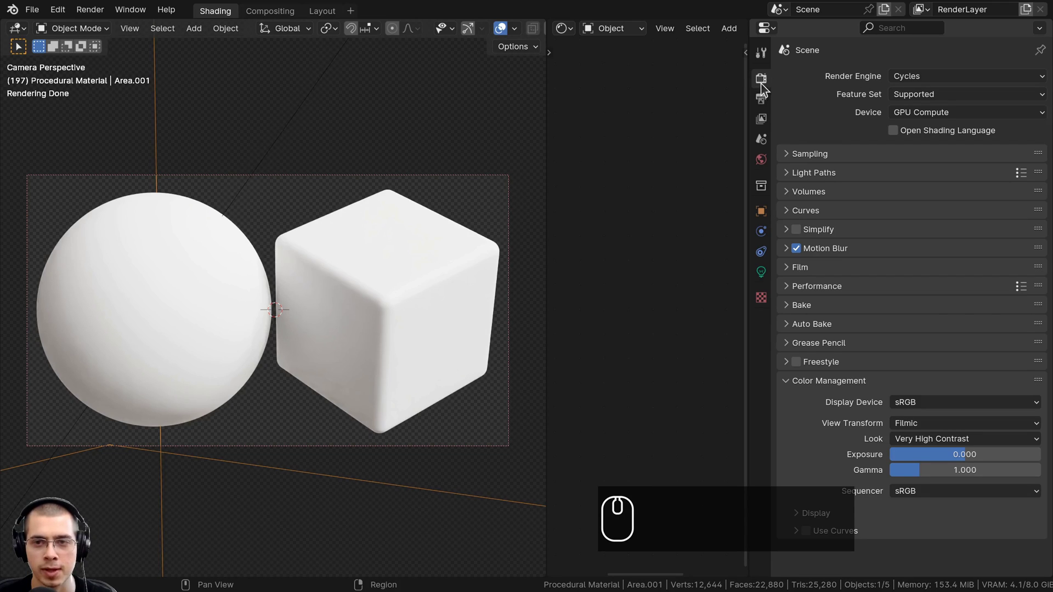
# - In Render properties Film panel, toggle the Transparent background off and back on
pyautogui.click(764, 82)
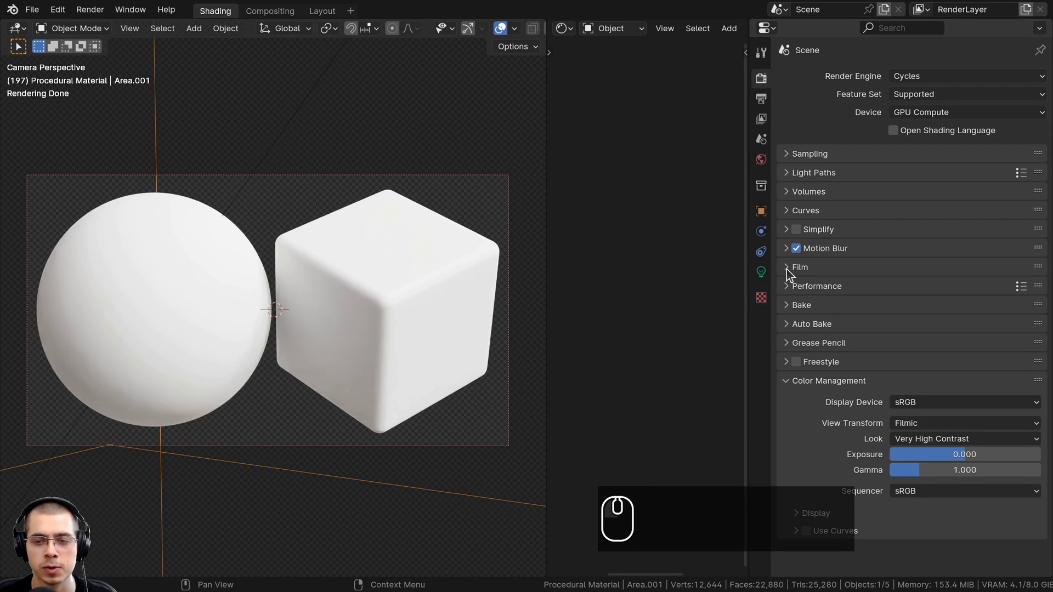
pyautogui.click(789, 272)
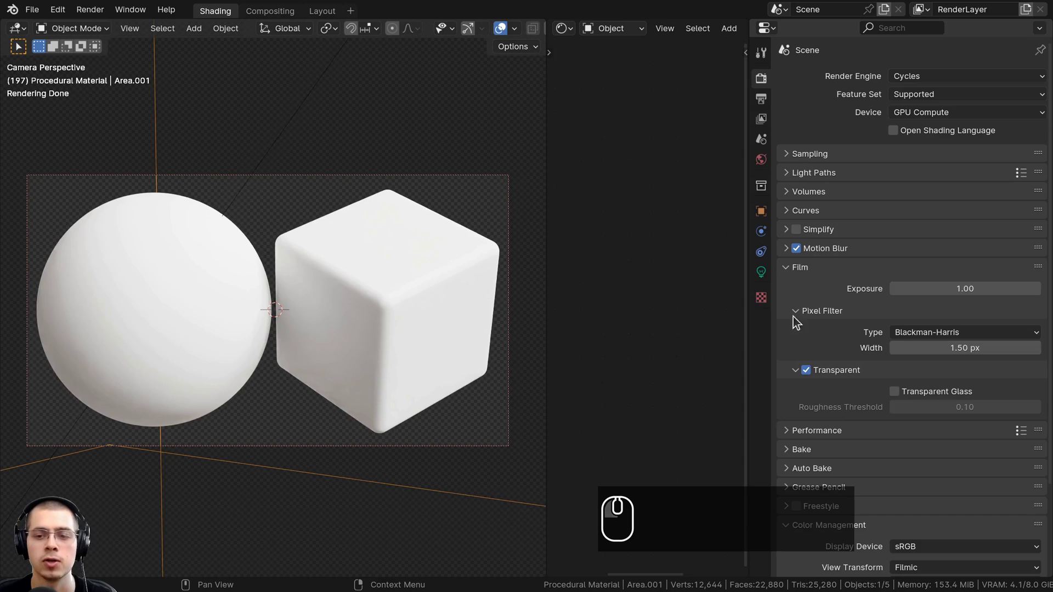
pyautogui.click(808, 376)
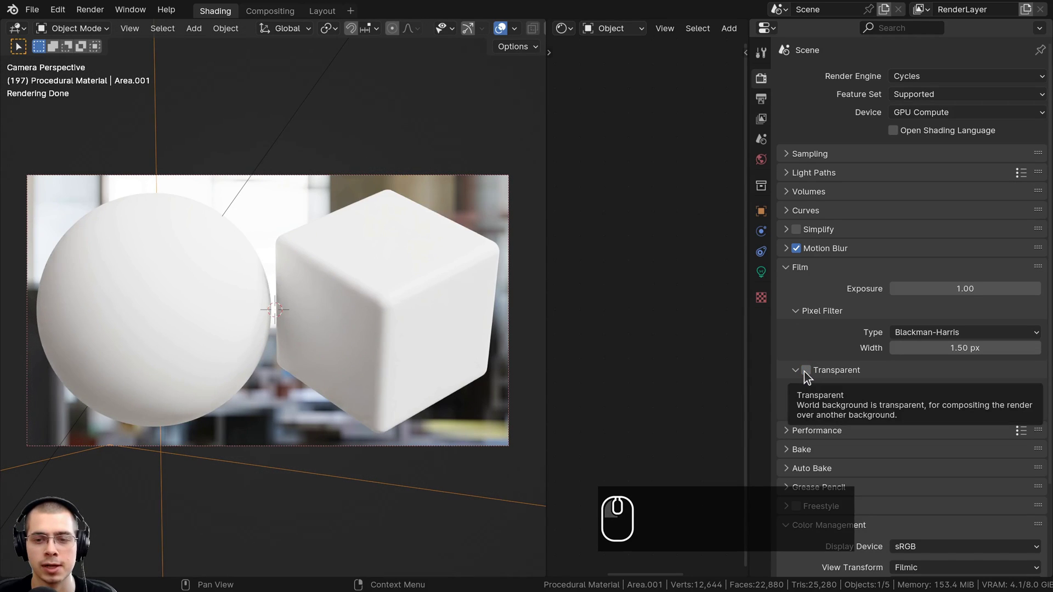
pyautogui.moveTo(809, 375); pyautogui.dragTo(801, 322)
pyautogui.click(792, 269)
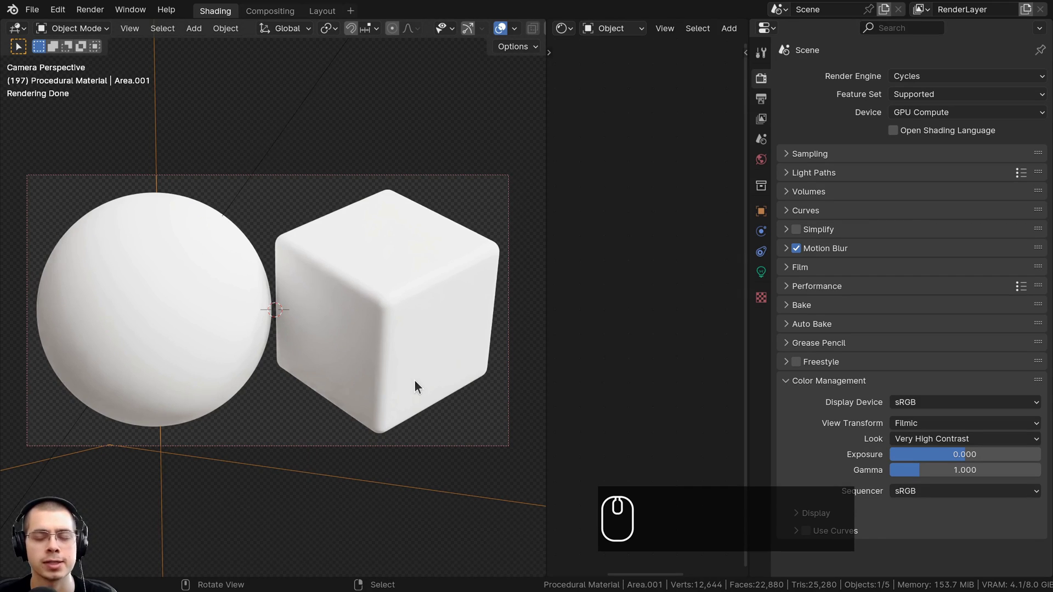
# - In Color Management, reopen the Look presets and keep Very High Contrast selected
pyautogui.scroll(-3)
pyautogui.scroll(-3)
pyautogui.click(910, 431)
pyautogui.click(910, 429)
pyautogui.click(926, 448)
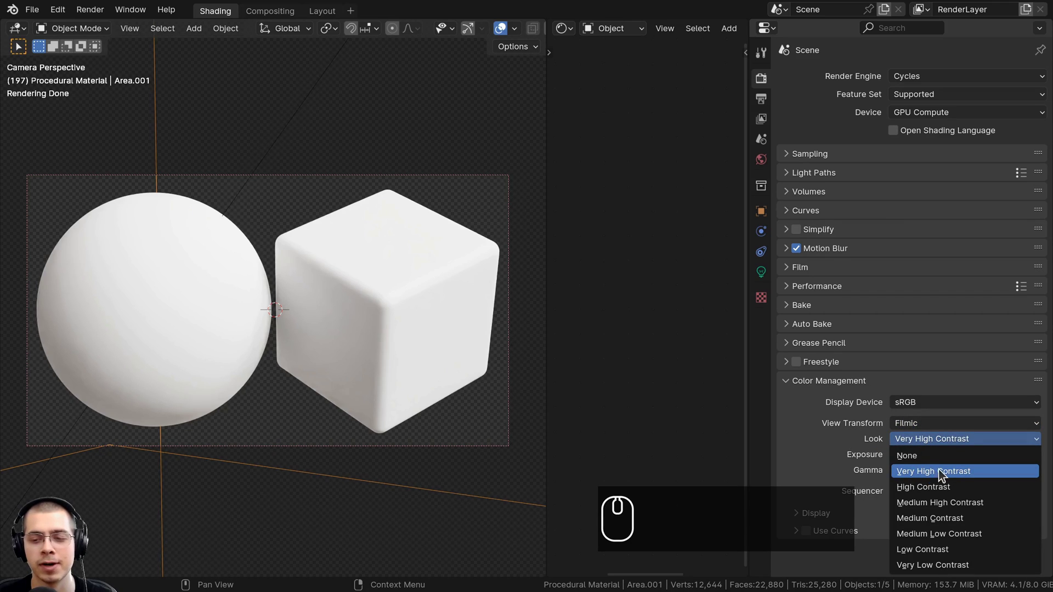
pyautogui.moveTo(427, 202); pyautogui.dragTo(460, 337)
pyautogui.moveTo(585, 327); pyautogui.dragTo(419, 311)
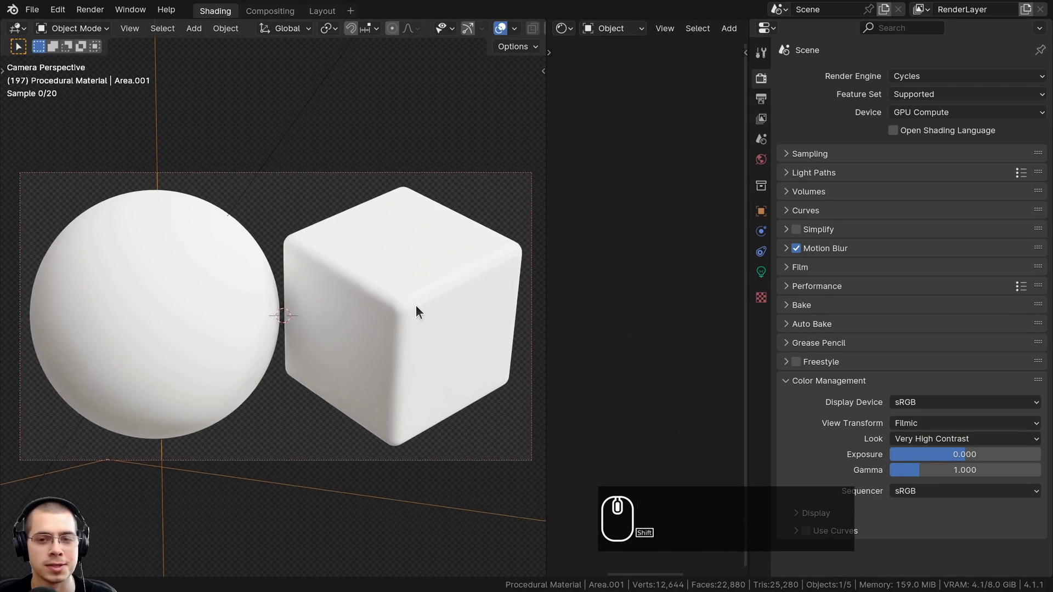
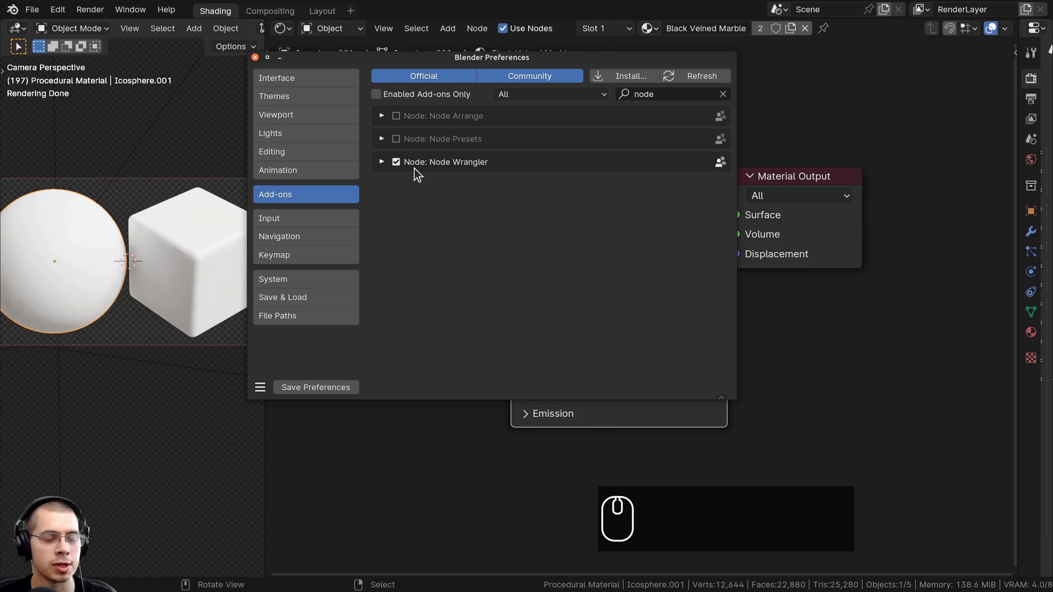
# - Close Preferences and bring up the node editor's add-node search
pyautogui.click(258, 63)
pyautogui.scroll(-3)
pyautogui.write('a')
pyautogui.press('x')
pyautogui.write('xa')
pyautogui.click(607, 146)
# - Search 'vor' and add a Voronoi Texture node to the Black Veined Marble material
pyautogui.press('v')
pyautogui.press('o')
pyautogui.press('r')
pyautogui.press('Return')
# - Place the Voronoi Texture node in the node tree beside the Principled BSDF
pyautogui.click(512, 105)
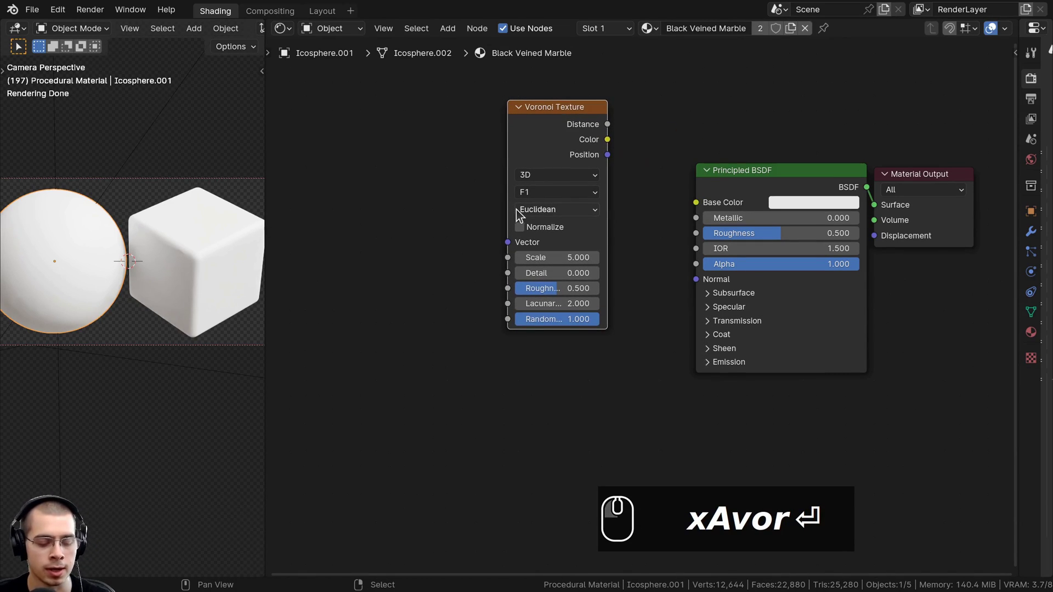
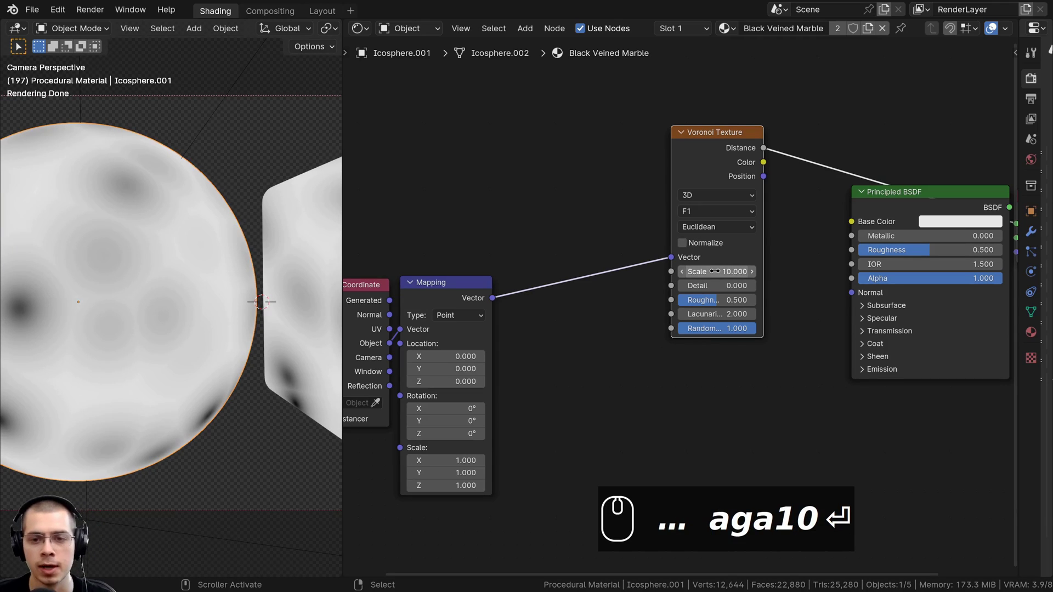
# - Set the Voronoi Feature Output to Distance to Edge, giving dark cell-edge veins
pyautogui.click(702, 220)
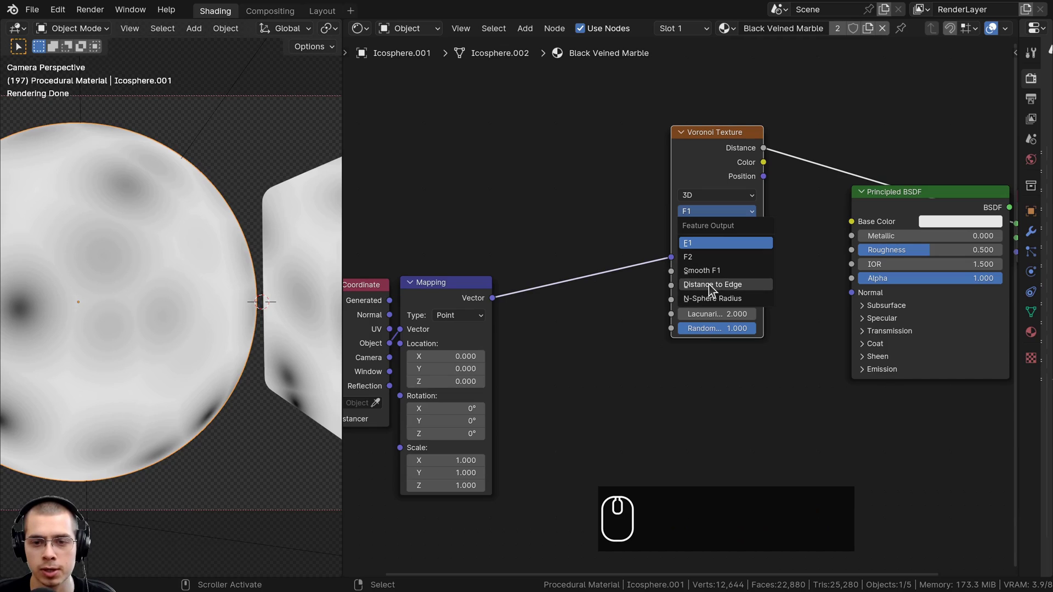
pyautogui.click(712, 288)
pyautogui.scroll(-3)
pyautogui.scroll(3)
pyautogui.scroll(3)
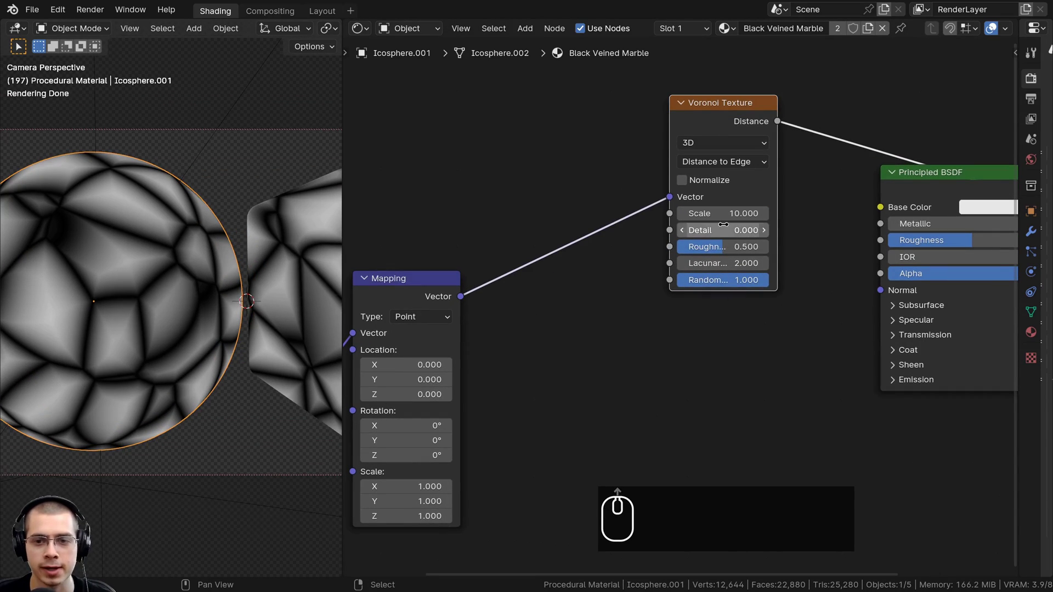
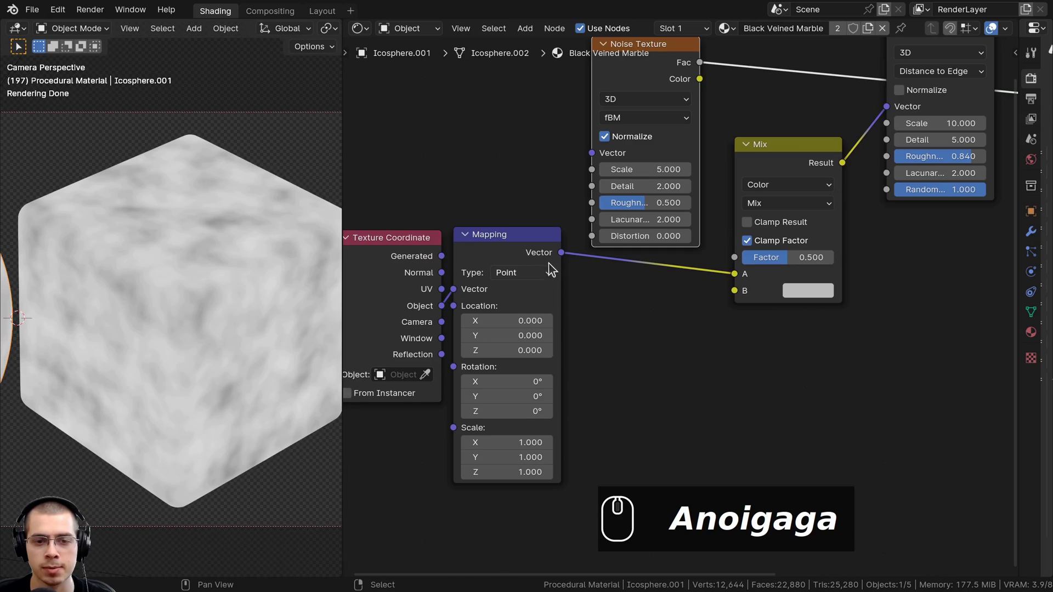
# - Set the Noise Texture roughness to 0.65 and select the Mix node to change its blend mode
pyautogui.moveTo(563, 256); pyautogui.dragTo(591, 150)
pyautogui.scroll(3)
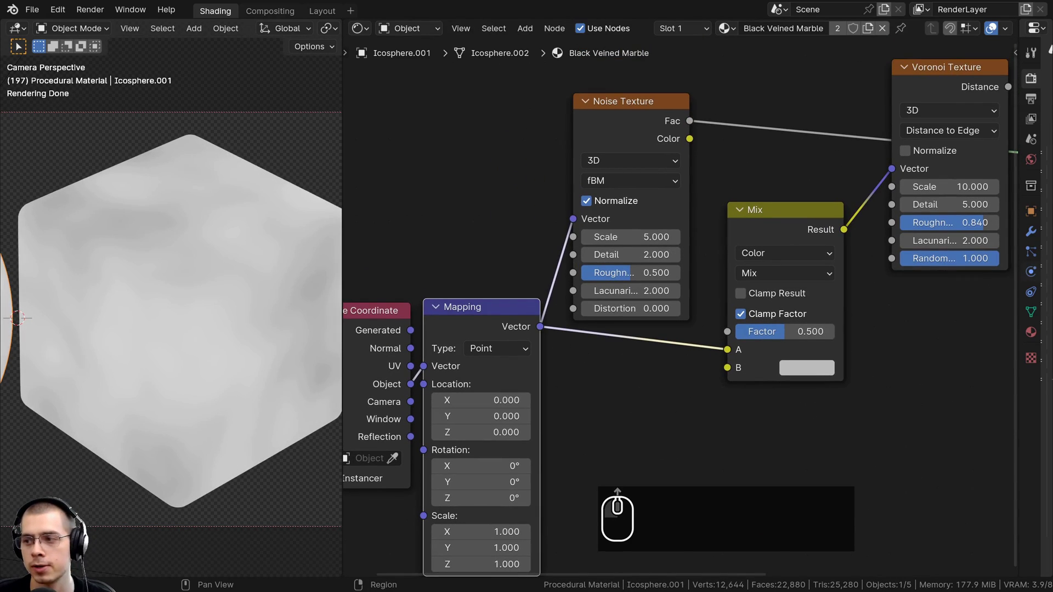
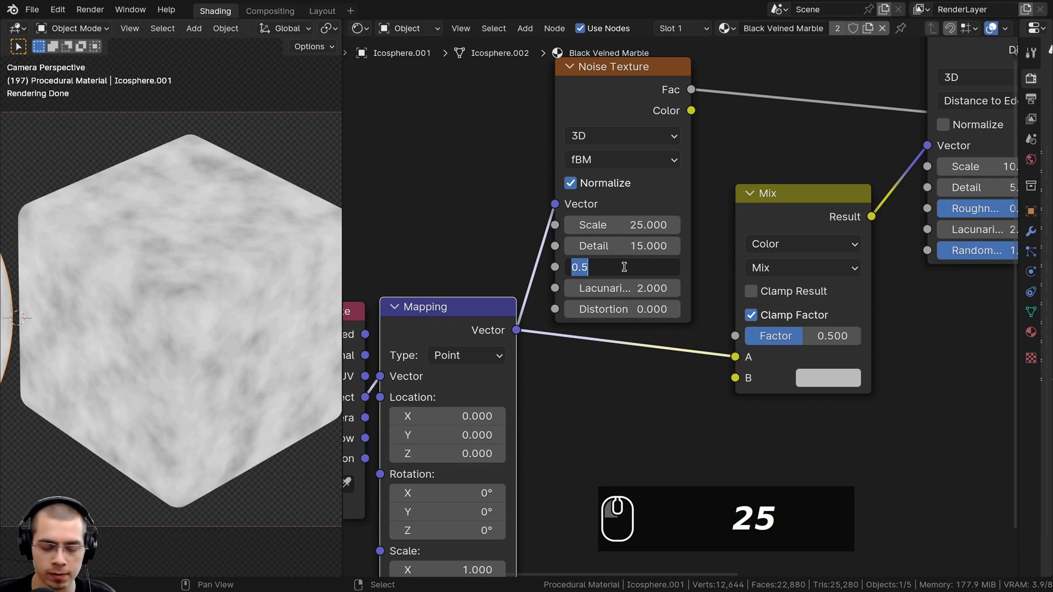
pyautogui.write('.65')
pyautogui.press('Return')
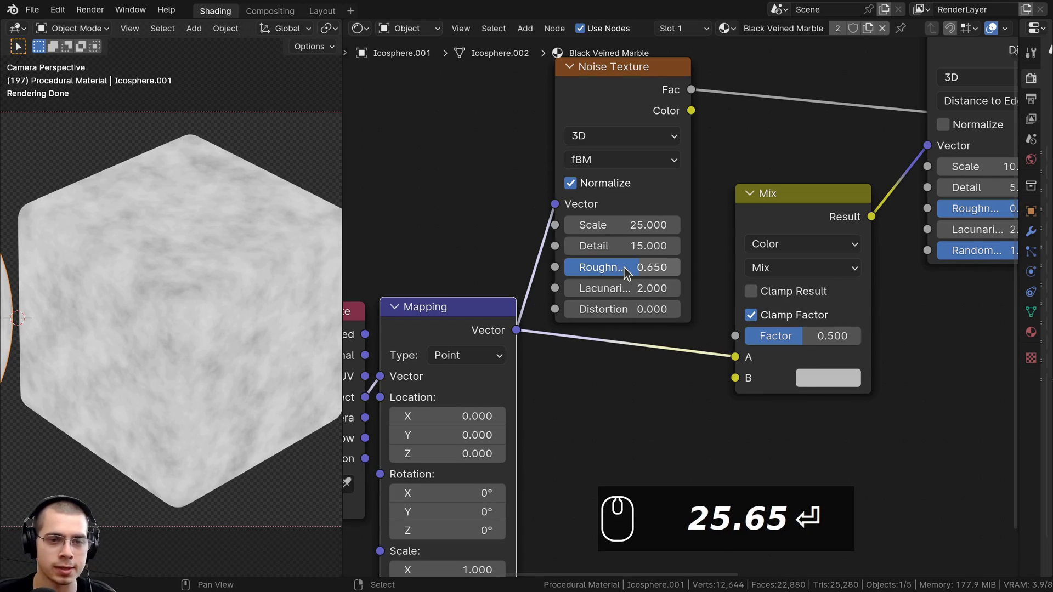
pyautogui.scroll(-3)
pyautogui.click(593, 160)
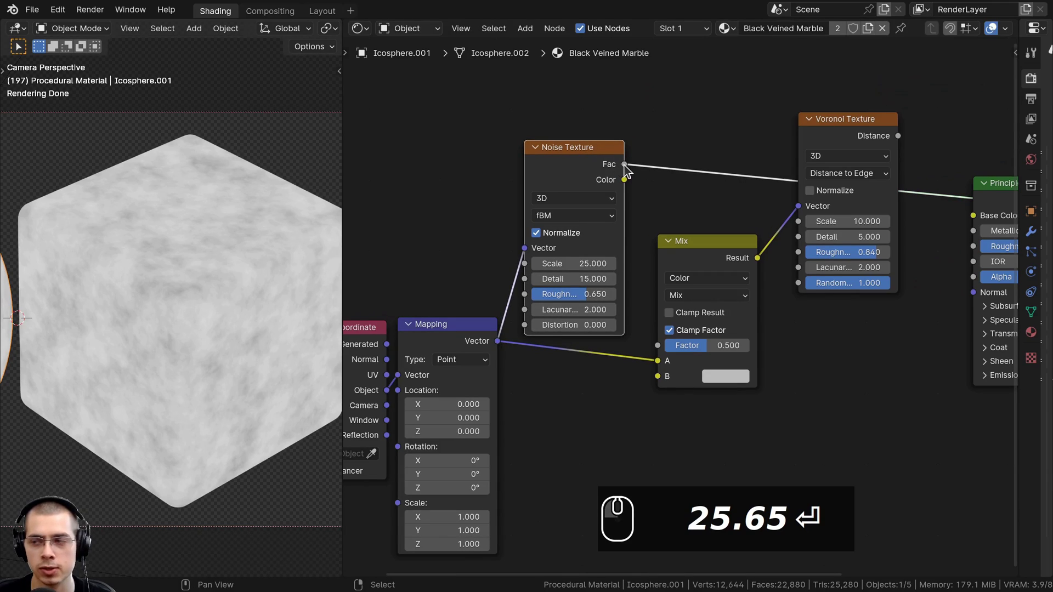
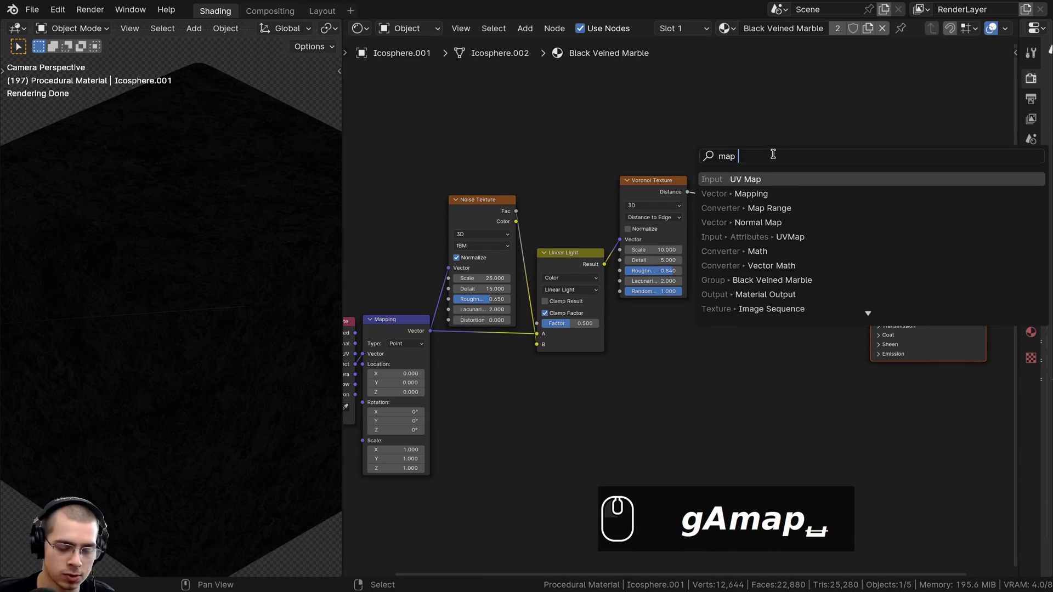
# - Add a Map Range on the Voronoi distance (0.4–90) and set the distortion factor to 0.05
pyautogui.write('ran')
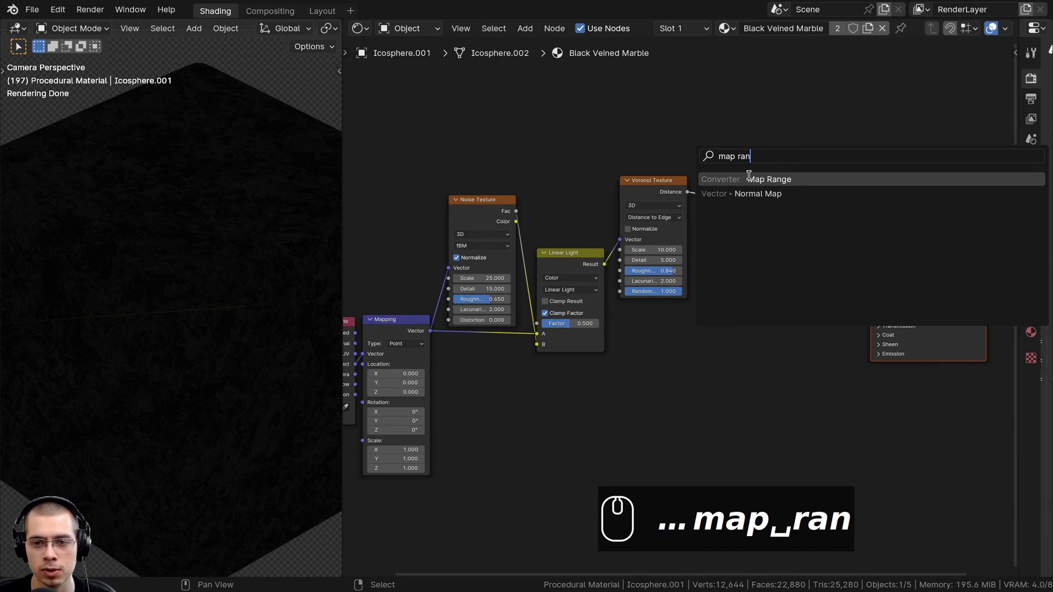
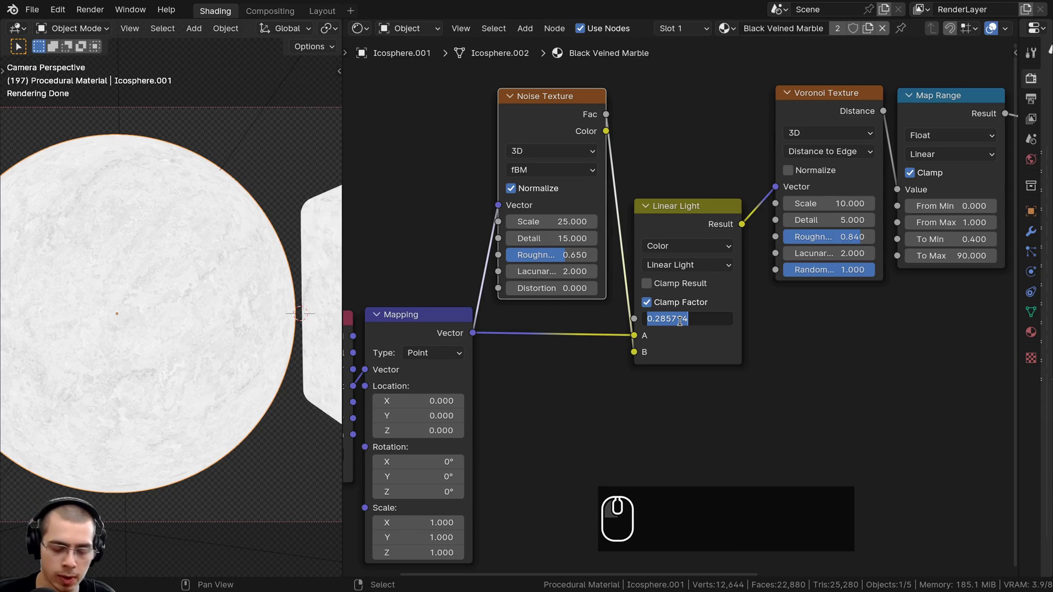
pyautogui.write('.05')
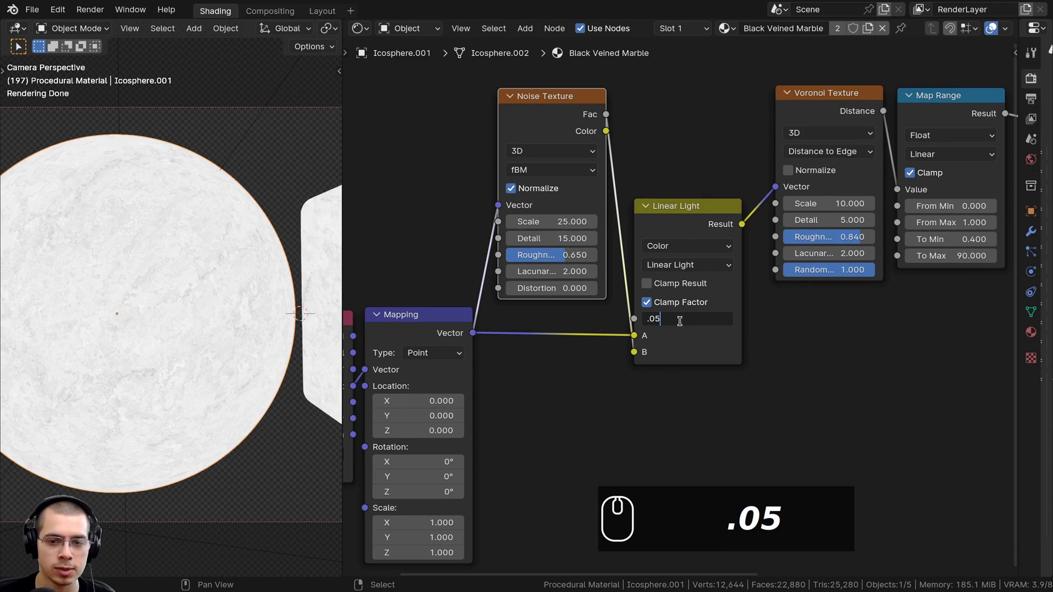
pyautogui.press('Return')
pyautogui.click(680, 232)
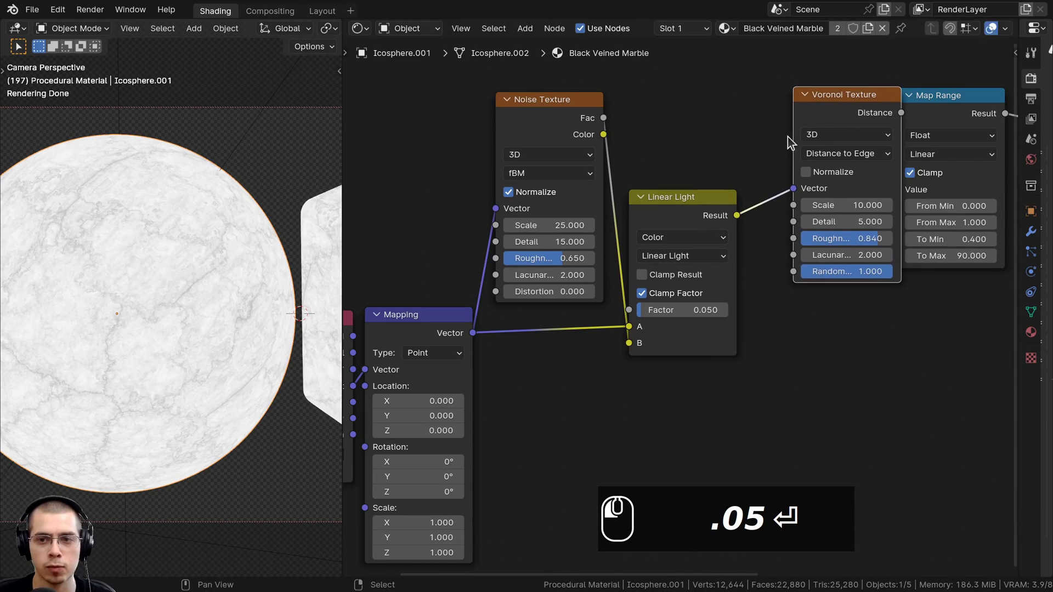
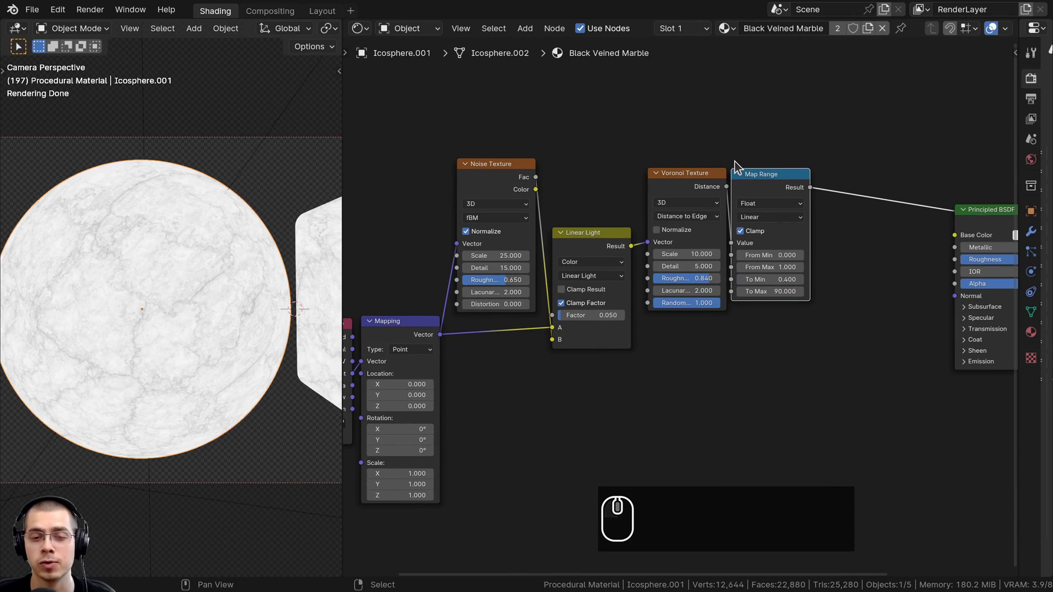
# - Duplicate the Voronoi and Map Range vein nodes and place the copy as a second branch
pyautogui.click(794, 143)
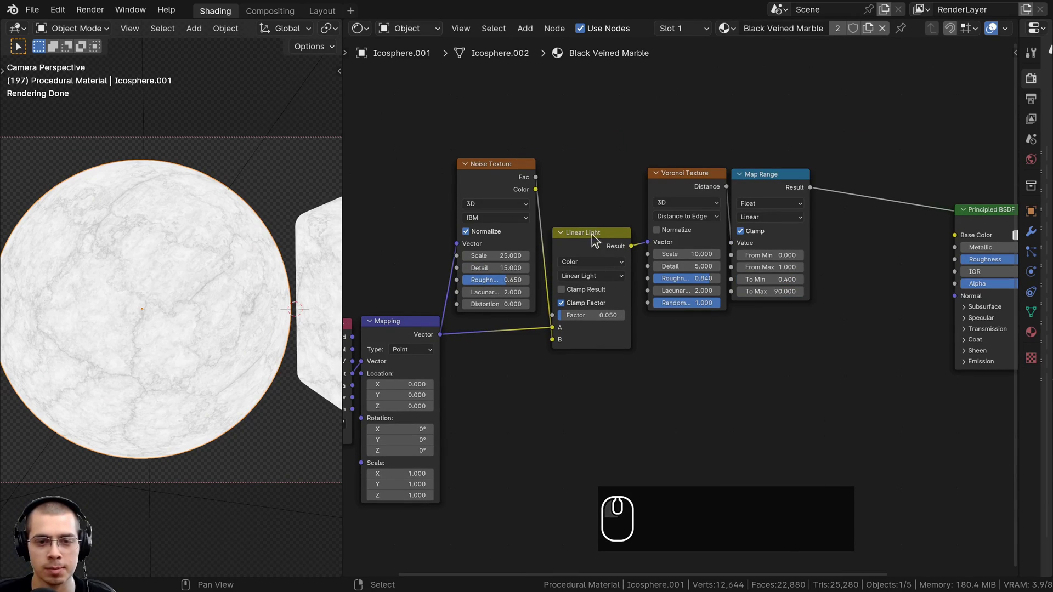
pyautogui.click(752, 205)
pyautogui.press('g')
pyautogui.click(773, 154)
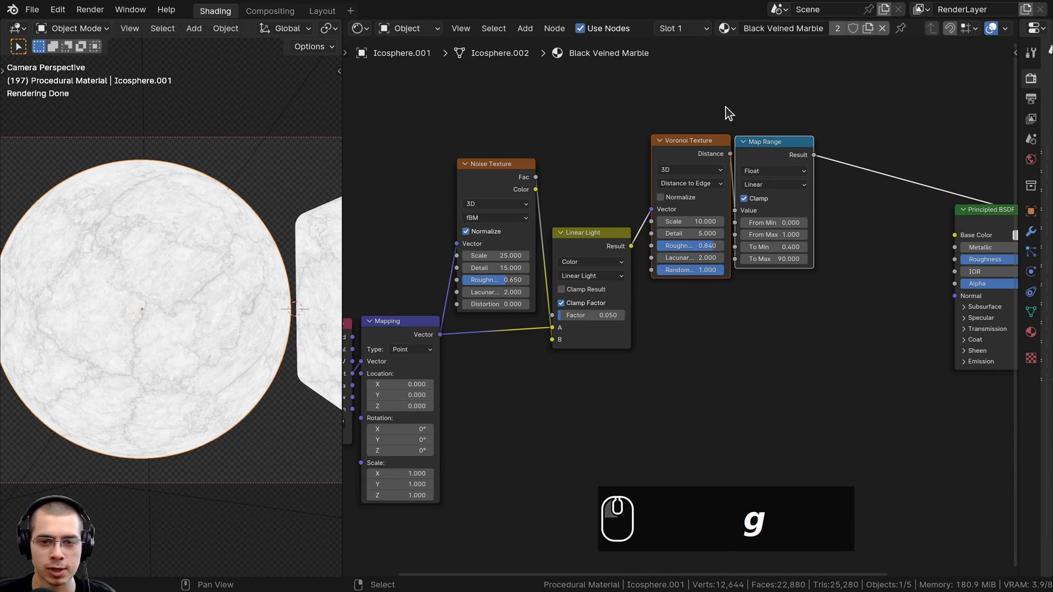
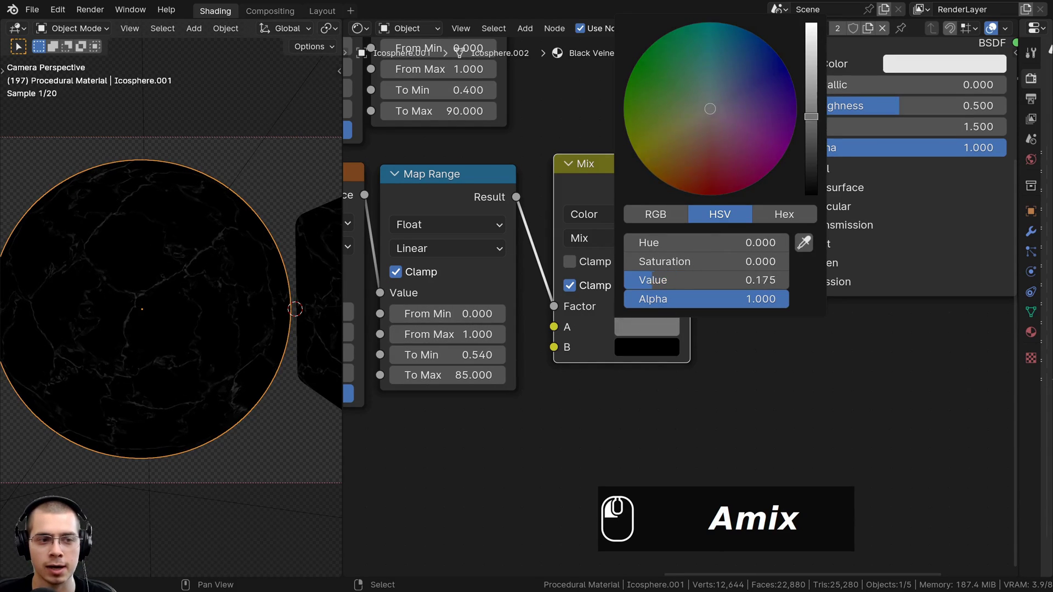
# - Add a color Mix blending near-black with dark grey 54524F for the marble base
pyautogui.click(824, 114)
pyautogui.write('Amix')
pyautogui.press('ctrl+v')
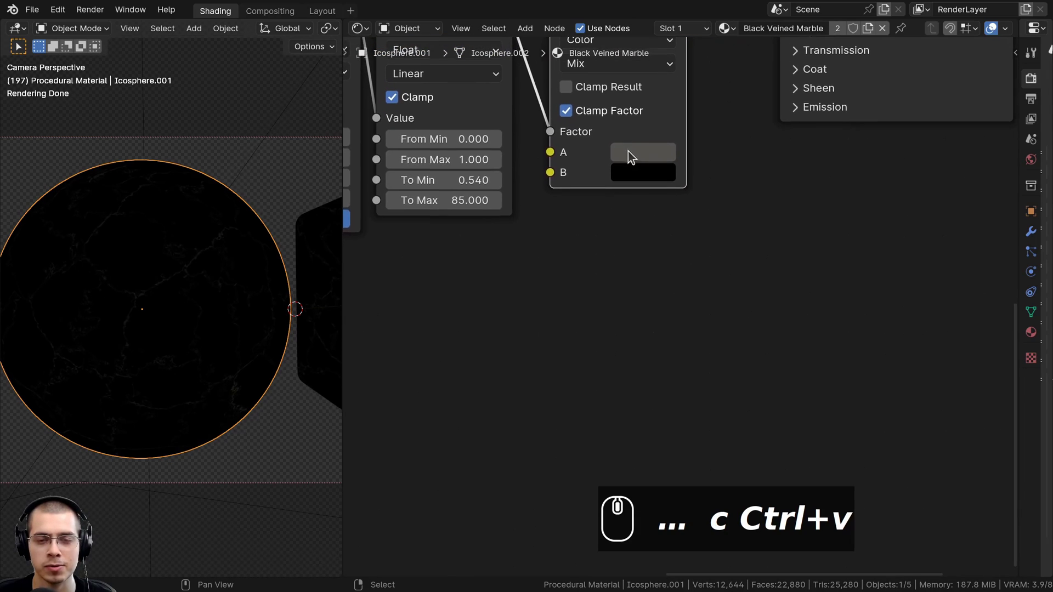
pyautogui.moveTo(633, 157); pyautogui.dragTo(667, 401)
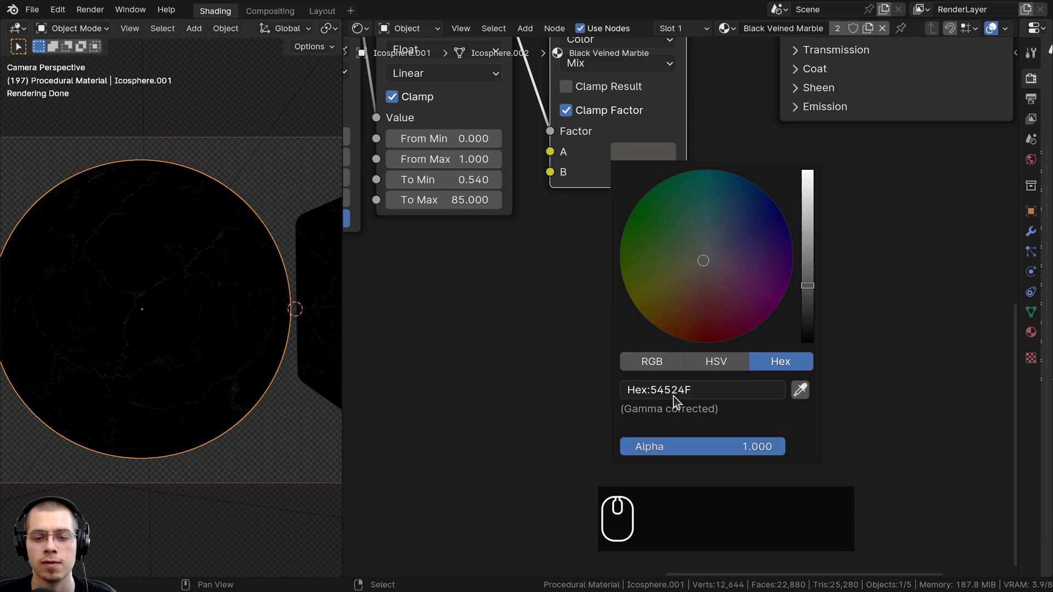
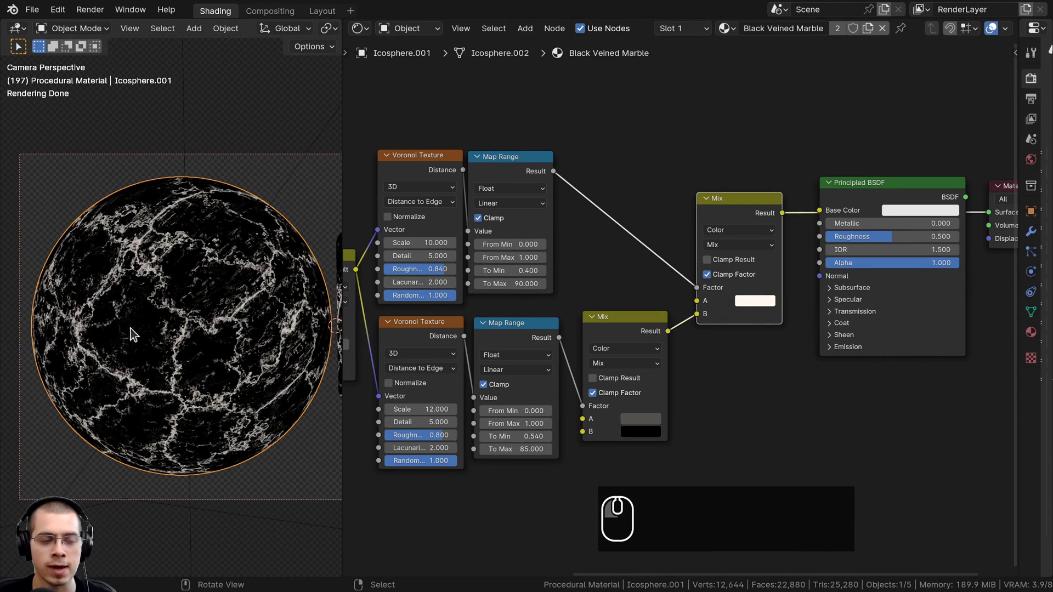
# - Set the outer Mix colour to light grey CCCCCC and inspect the pale veins around the sphere
pyautogui.moveTo(159, 379); pyautogui.dragTo(754, 303)
pyautogui.scroll(3)
pyautogui.click(754, 303)
pyautogui.scroll(3)
pyautogui.click(860, 121)
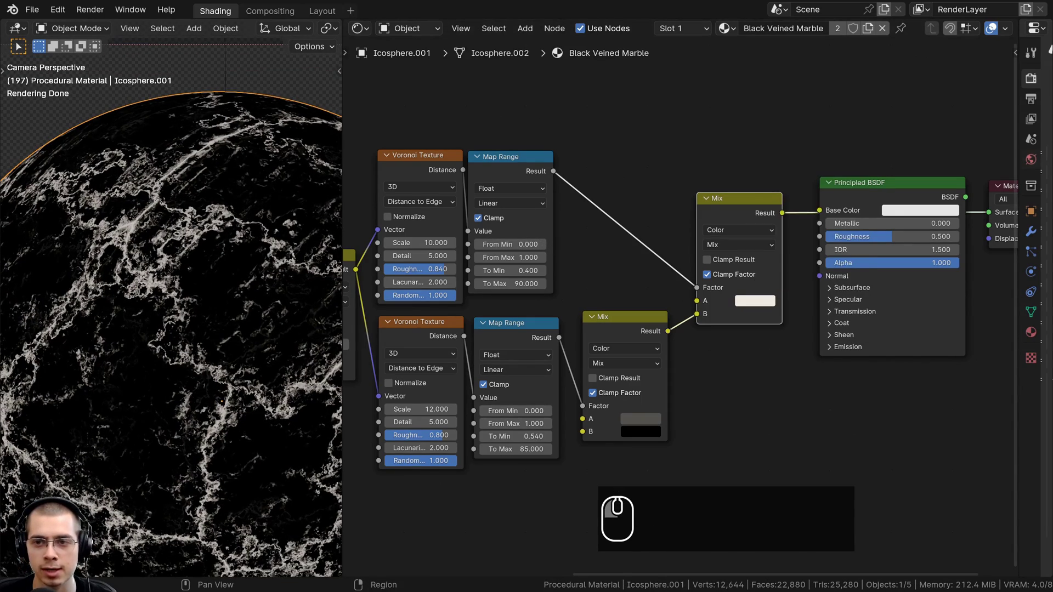
pyautogui.press('c')
pyautogui.press('ctrl+v')
pyautogui.scroll(-3)
pyautogui.scroll(3)
pyautogui.moveTo(746, 203); pyautogui.dragTo(788, 395)
pyautogui.scroll(-3)
pyautogui.scroll(3)
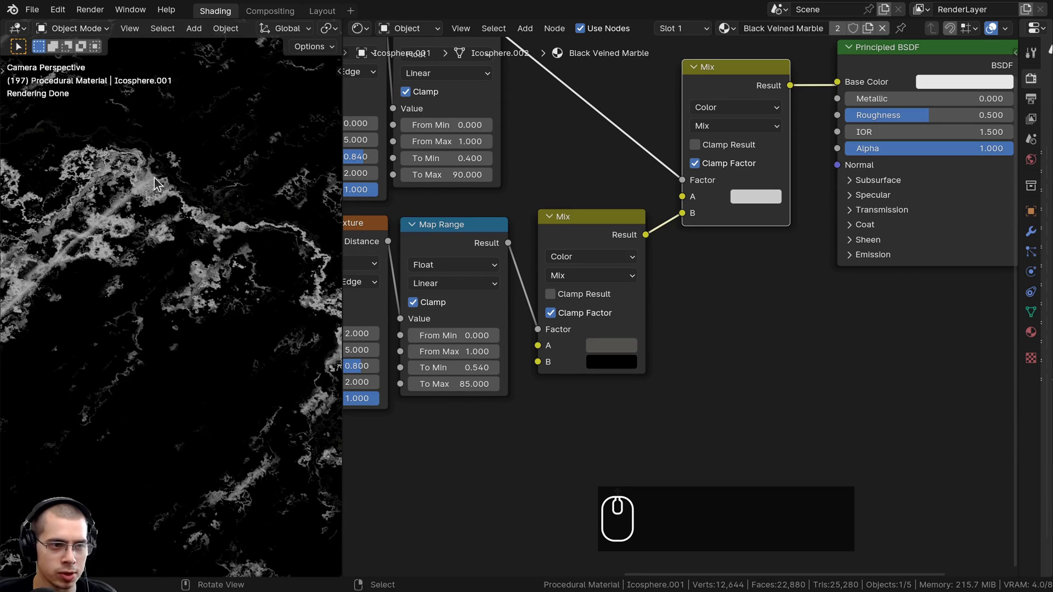
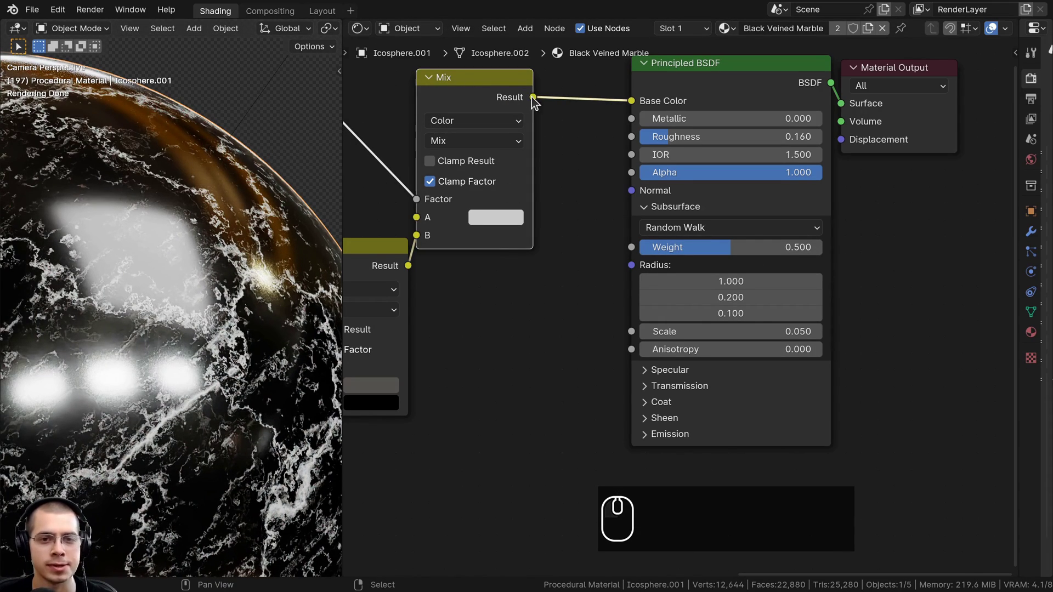
# - Add a Bump node between the marble mix and the Principled BSDF normal
pyautogui.moveTo(532, 104); pyautogui.dragTo(632, 194)
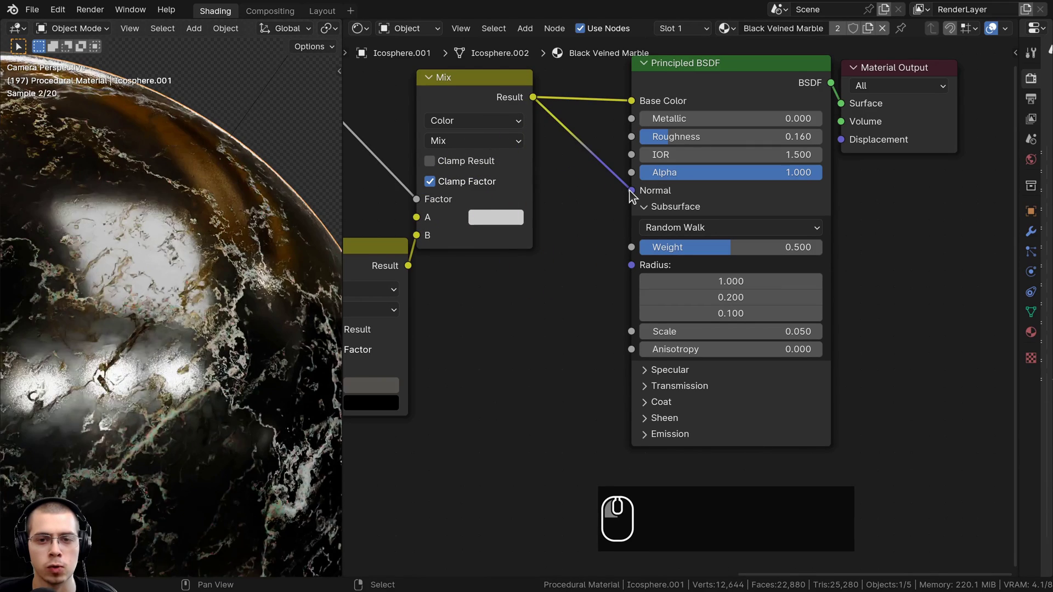
pyautogui.click(475, 98)
pyautogui.click(693, 82)
pyautogui.press('shift+a')
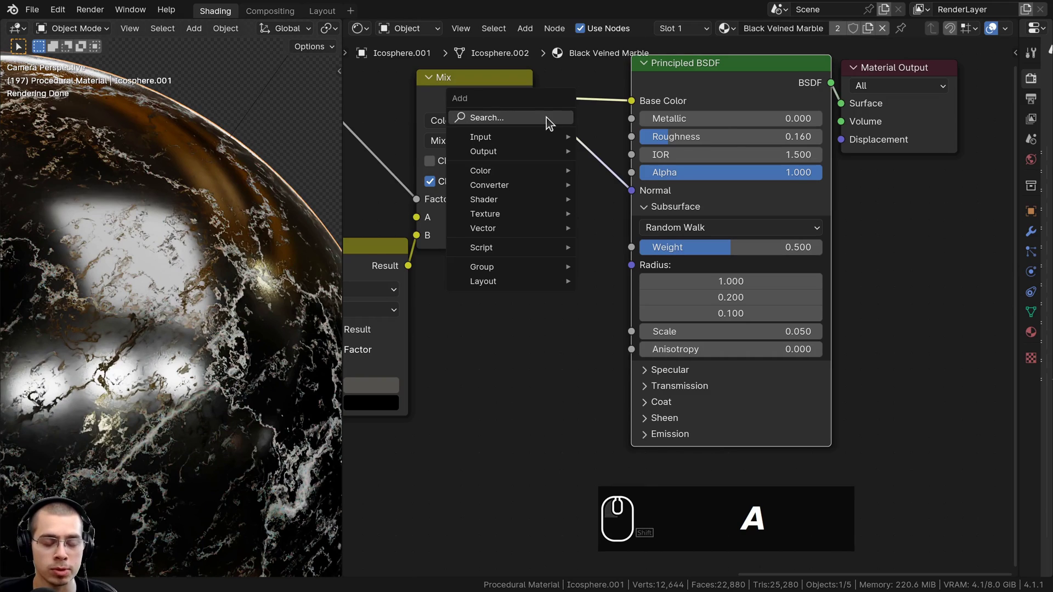
pyautogui.click(550, 123)
pyautogui.write('abum')
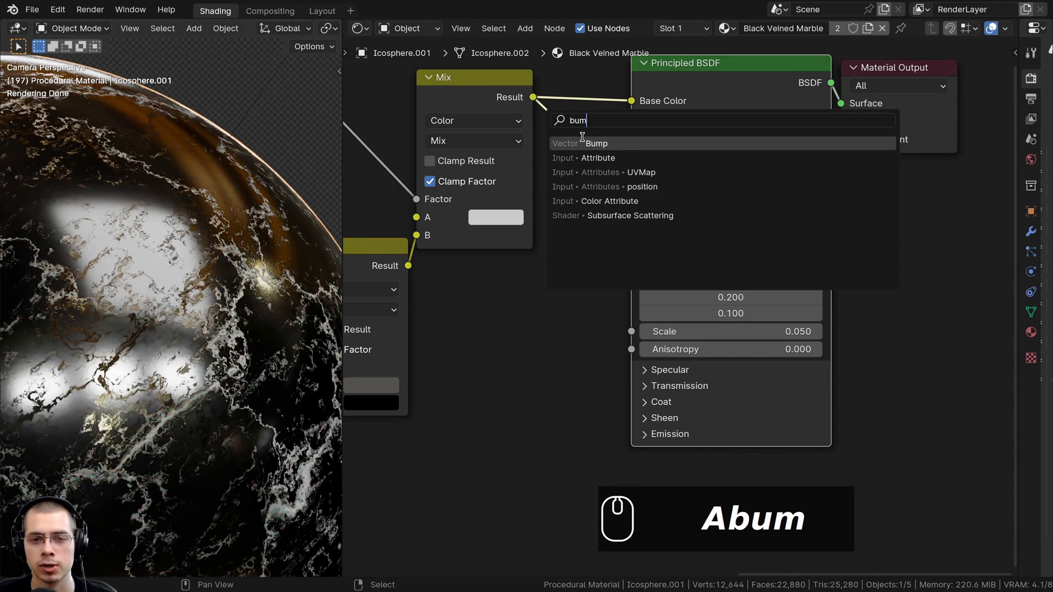
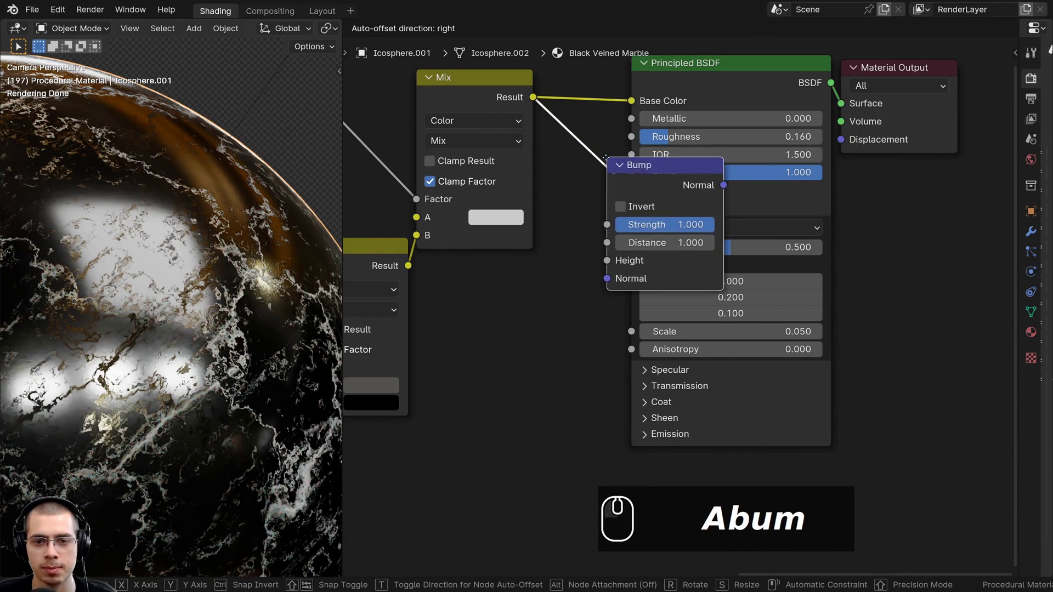
pyautogui.doubleClick(578, 155)
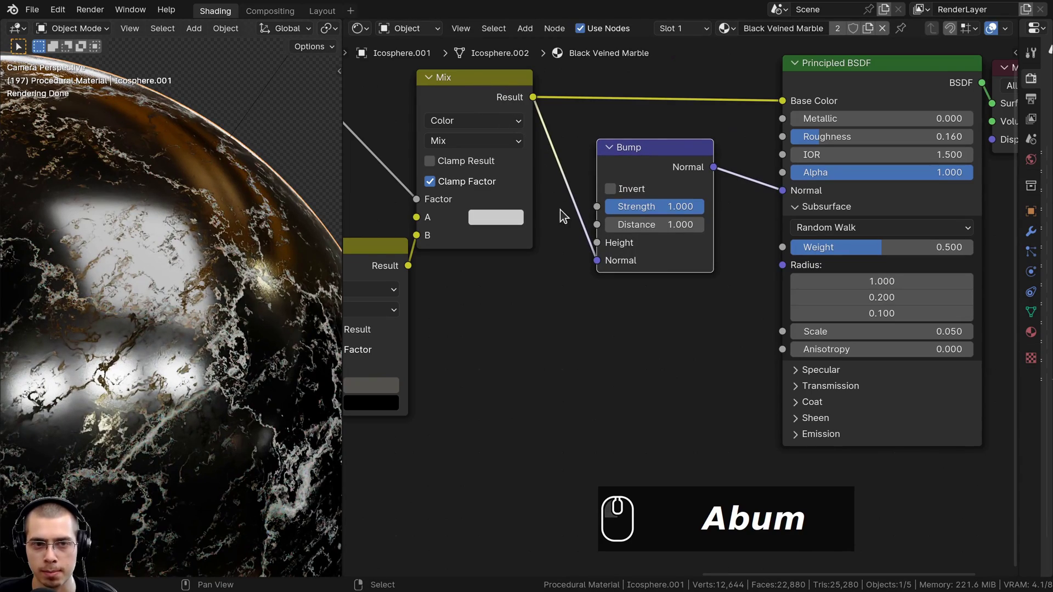
# - Feed the mix result into the Bump height and lower the bump Strength
pyautogui.moveTo(598, 266); pyautogui.dragTo(571, 287)
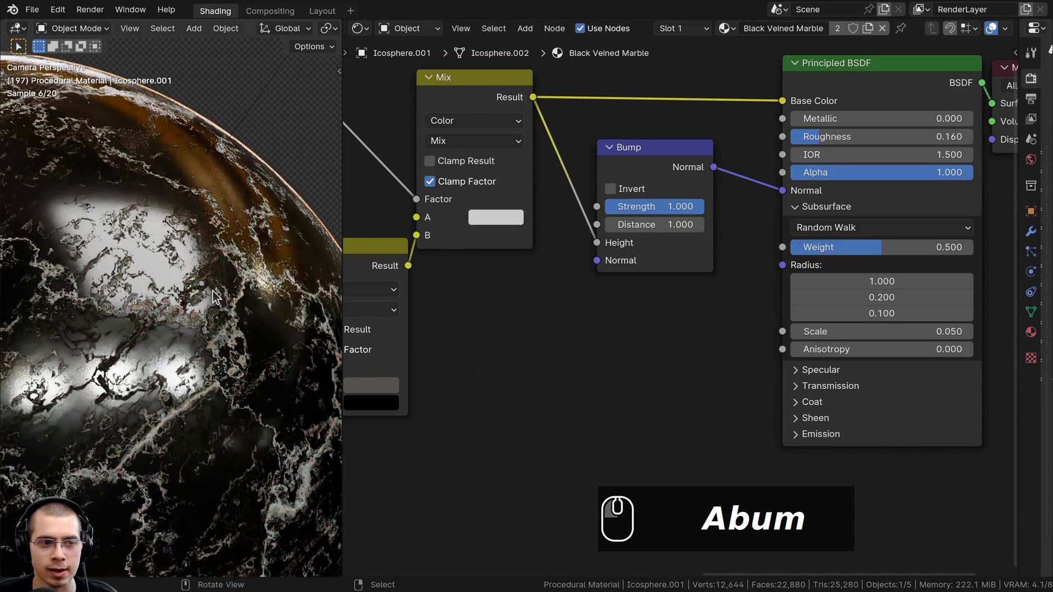
pyautogui.scroll(3)
pyautogui.scroll(3)
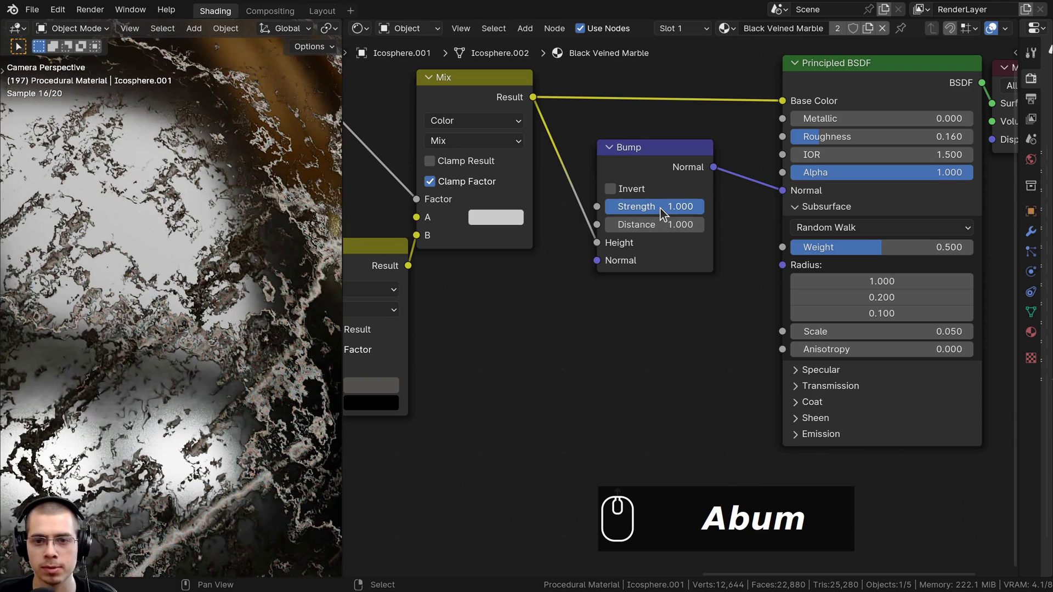
pyautogui.click(668, 213)
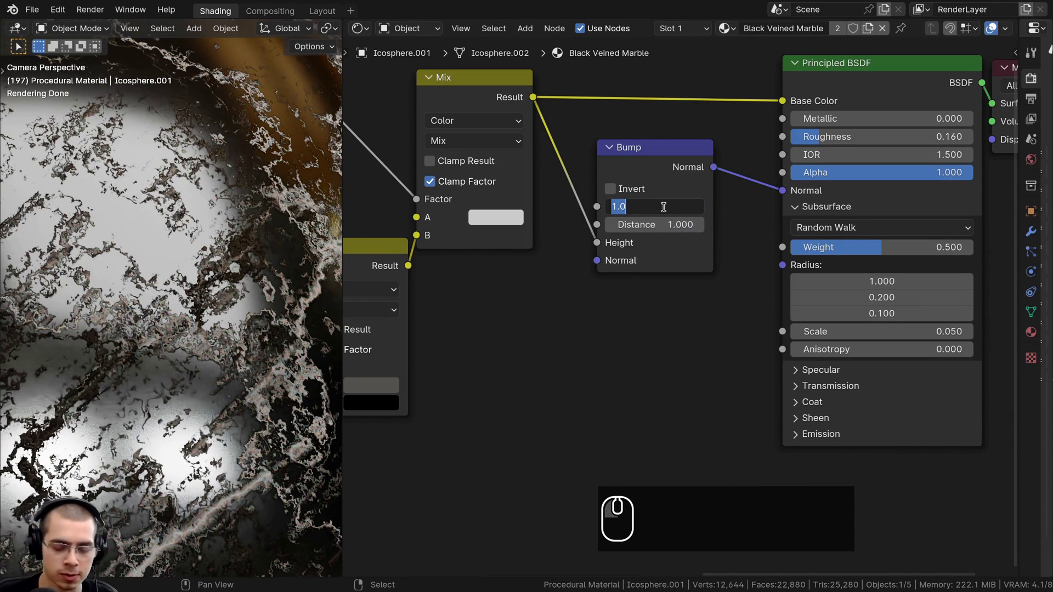
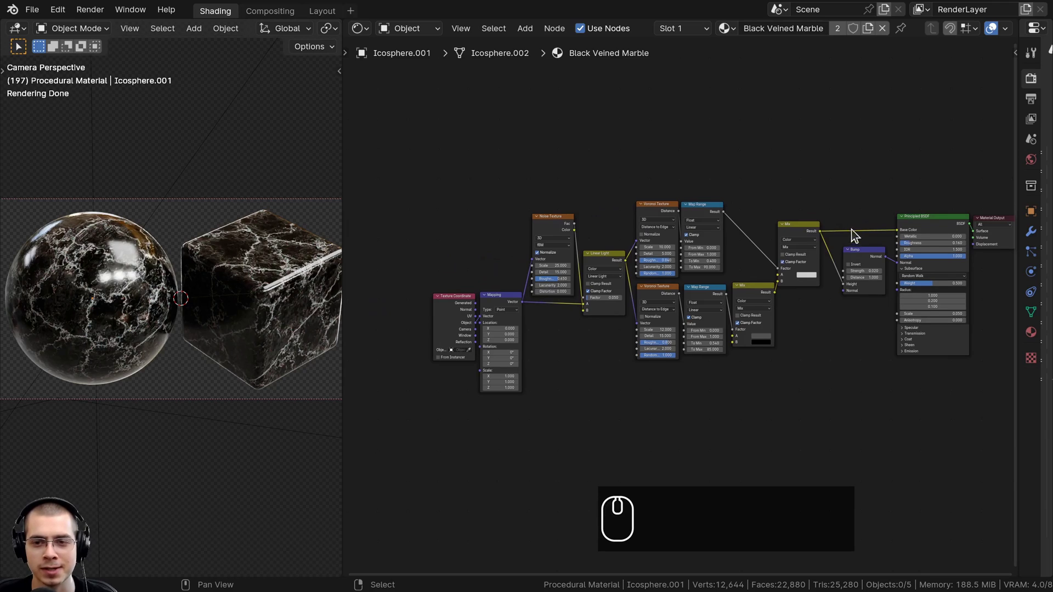
# - Box-select all marble nodes and pack them into a node group with Ctrl+G
pyautogui.click(593, 164)
pyautogui.moveTo(472, 131); pyautogui.dragTo(440, 107)
pyautogui.moveTo(391, 130); pyautogui.dragTo(937, 403)
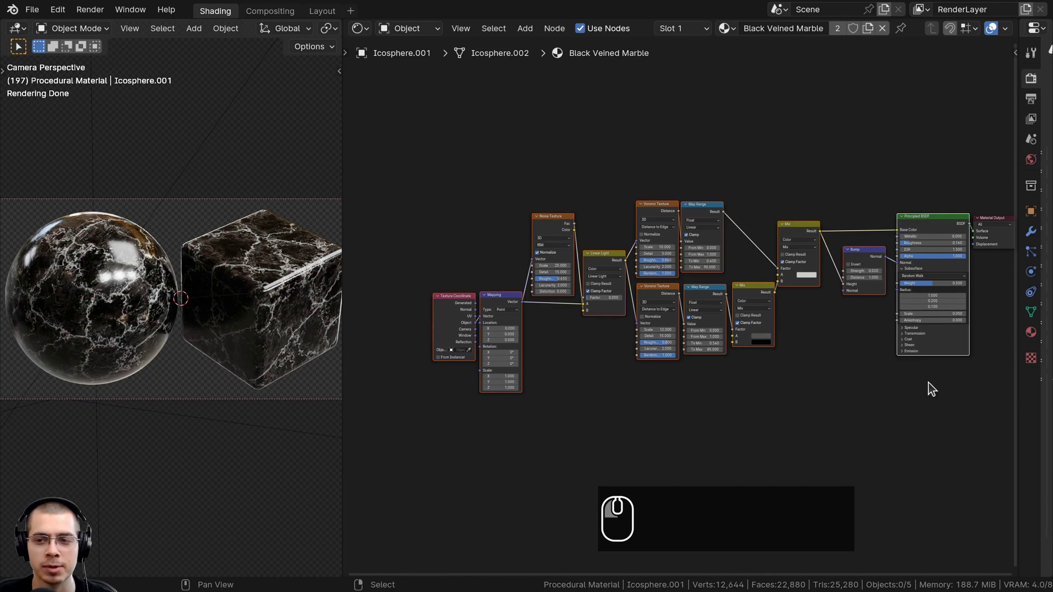
pyautogui.moveTo(912, 324); pyautogui.dragTo(863, 296)
pyautogui.press('ctrl+g')
# - Rename the group's BSDF output to Shader in the interface panel and exit the group
pyautogui.moveTo(703, 207); pyautogui.dragTo(776, 213)
pyautogui.press('n')
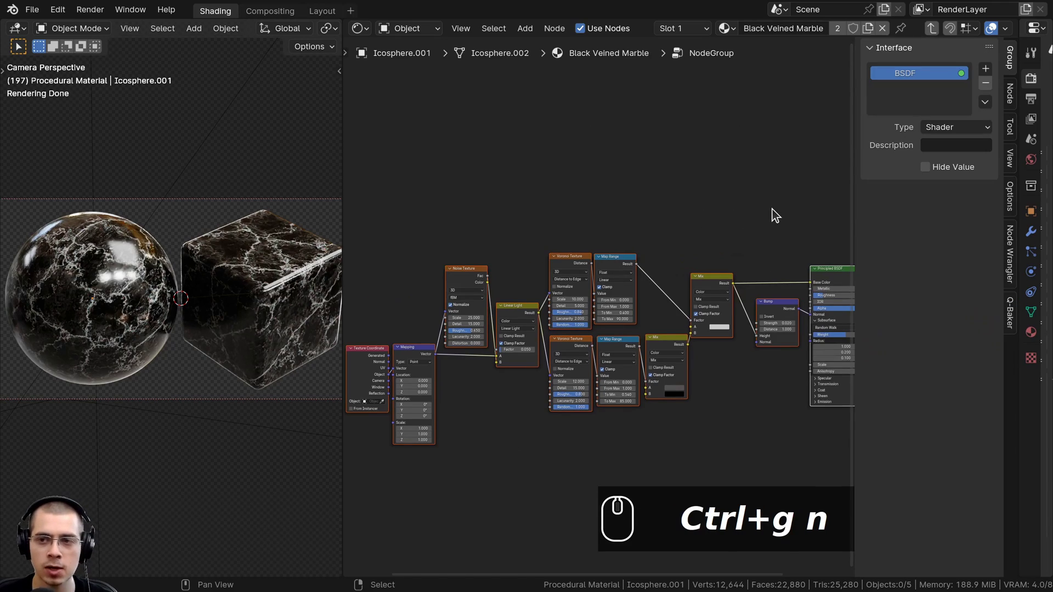
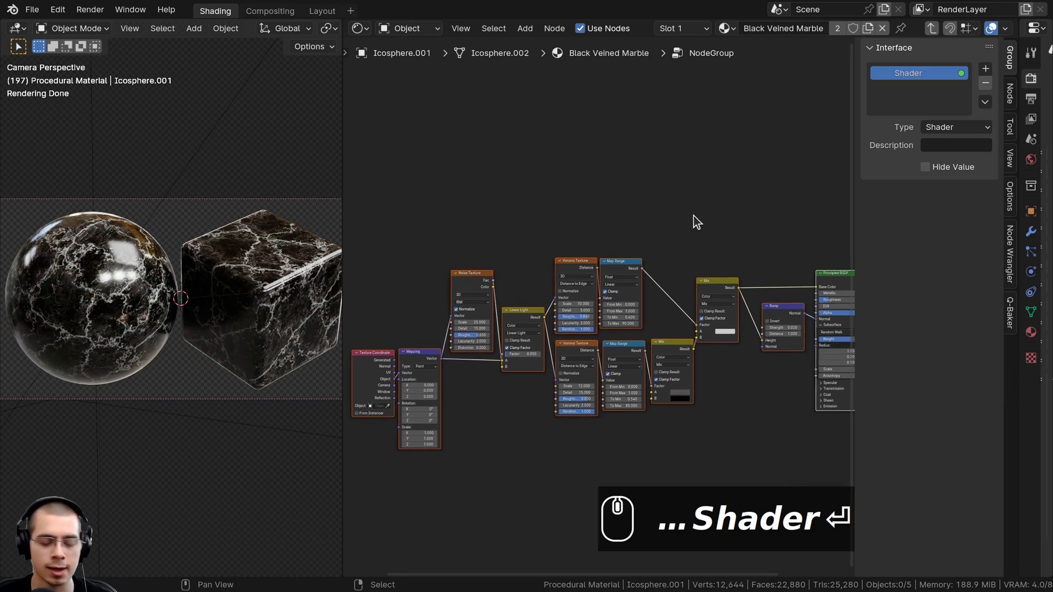
pyautogui.press('shift+Tab')
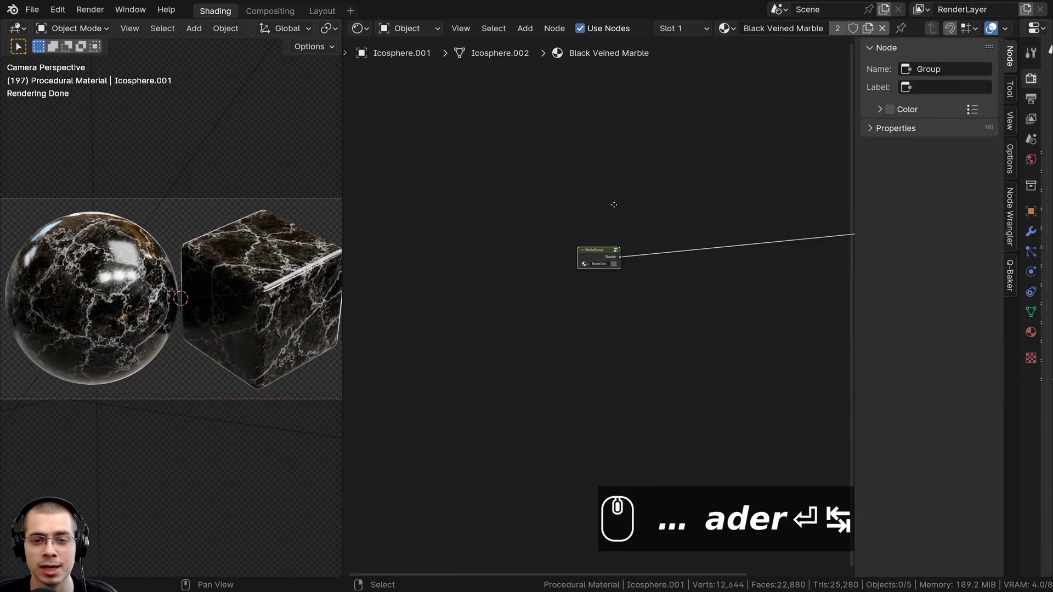
# - Move the Material Output beside the marble group node
pyautogui.press('g')
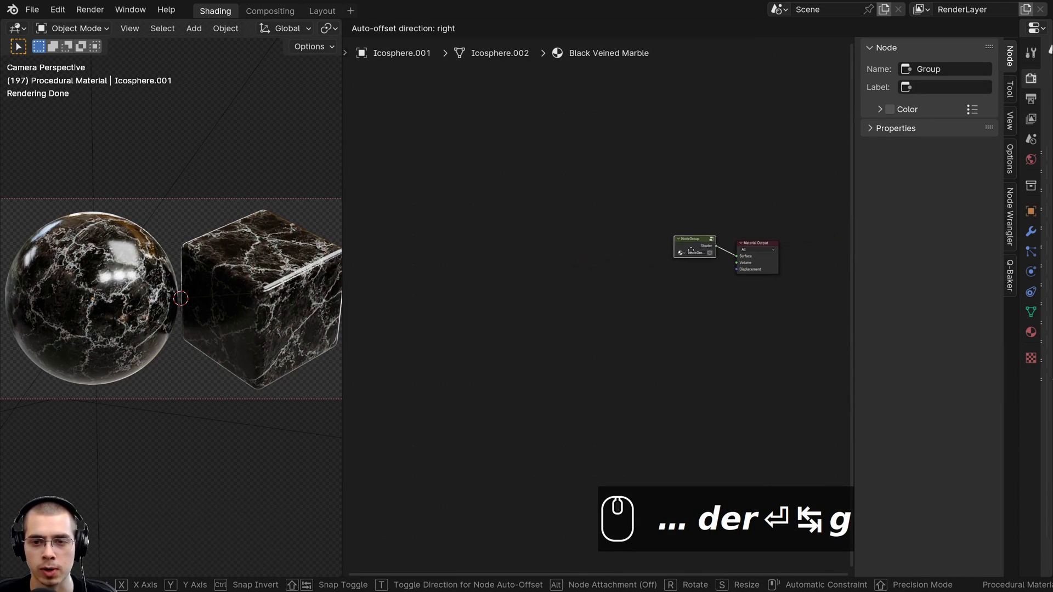
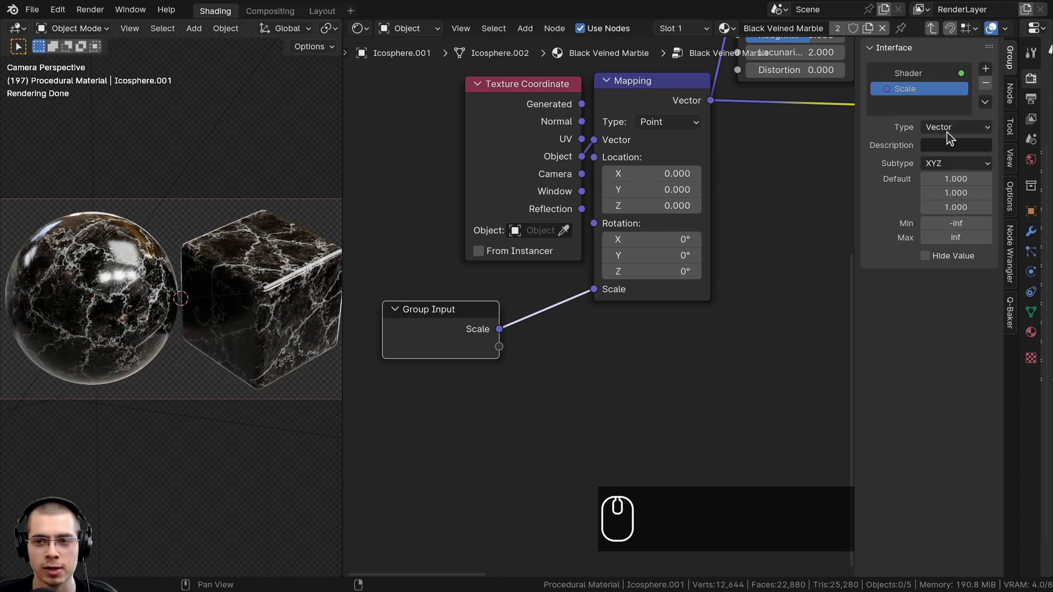
# - Make the Scale socket a Float and wire a group input into the Voronoi scale
pyautogui.click(950, 135)
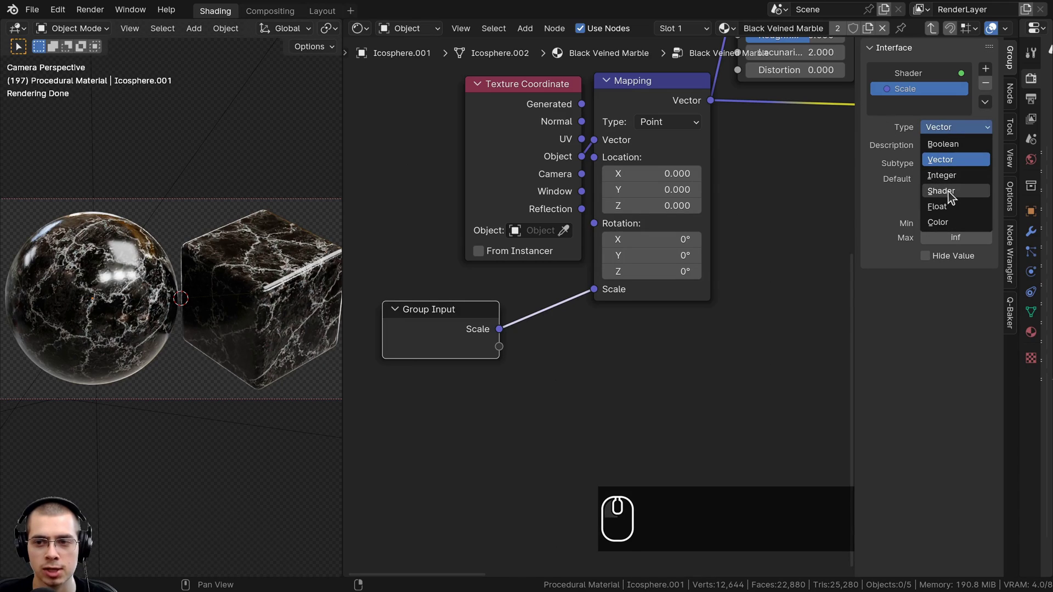
pyautogui.click(951, 208)
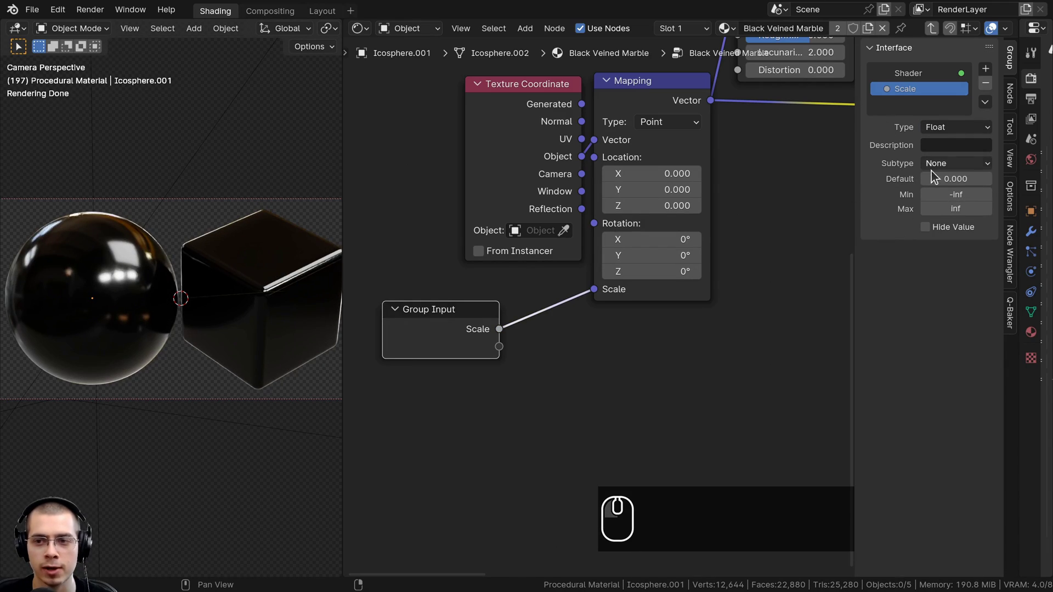
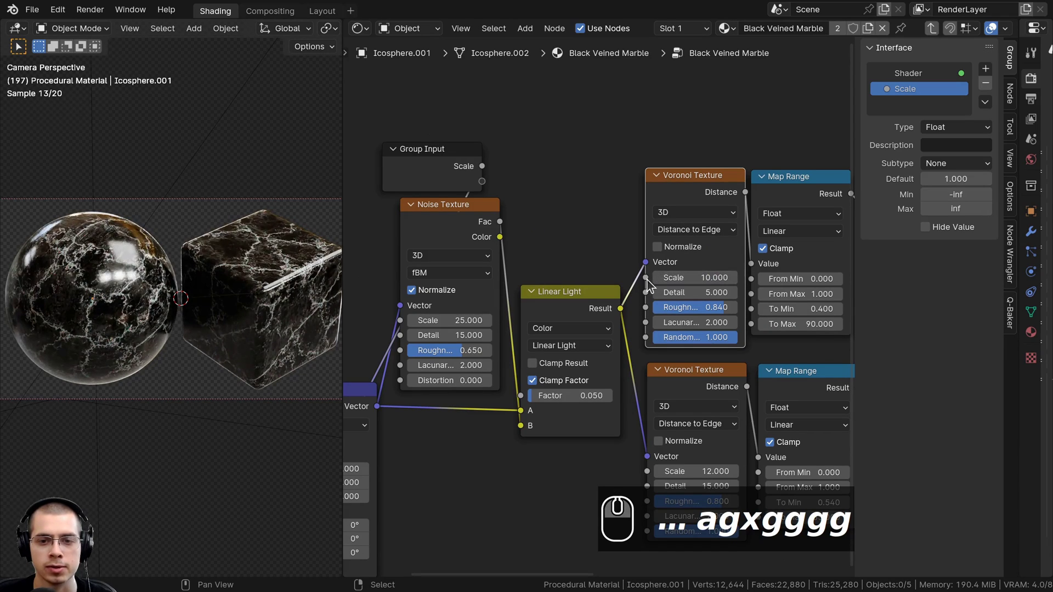
pyautogui.moveTo(650, 283); pyautogui.dragTo(494, 181)
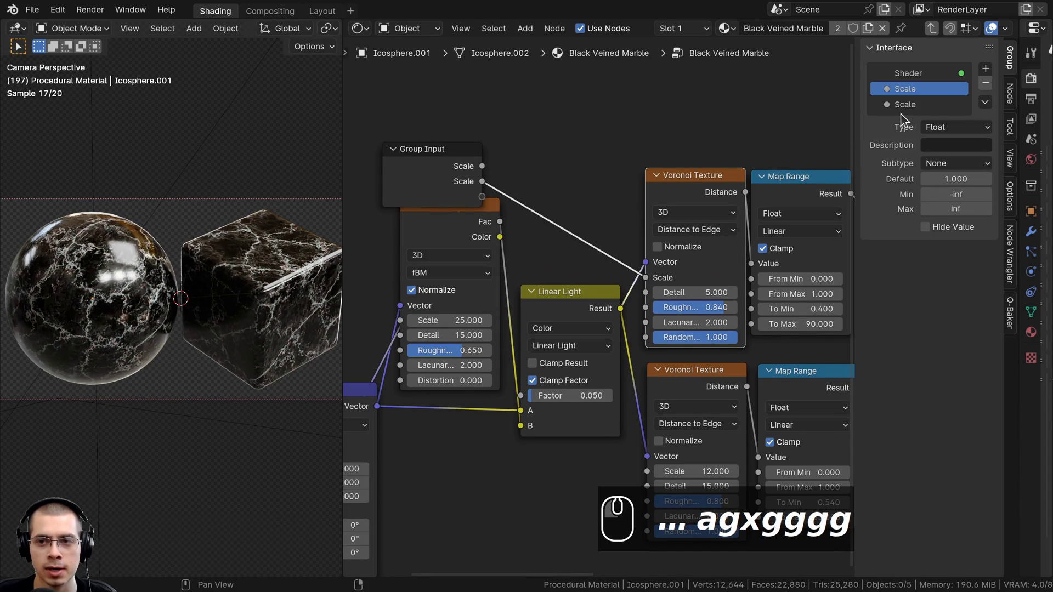
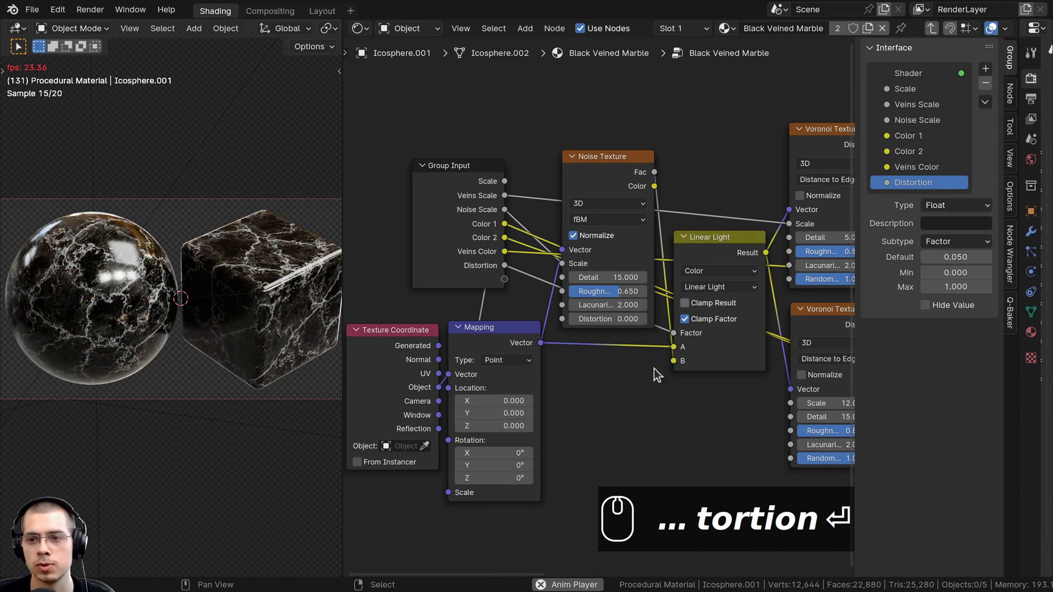
# - Expose the vein Map Range From Max as a new group input
pyautogui.scroll(3)
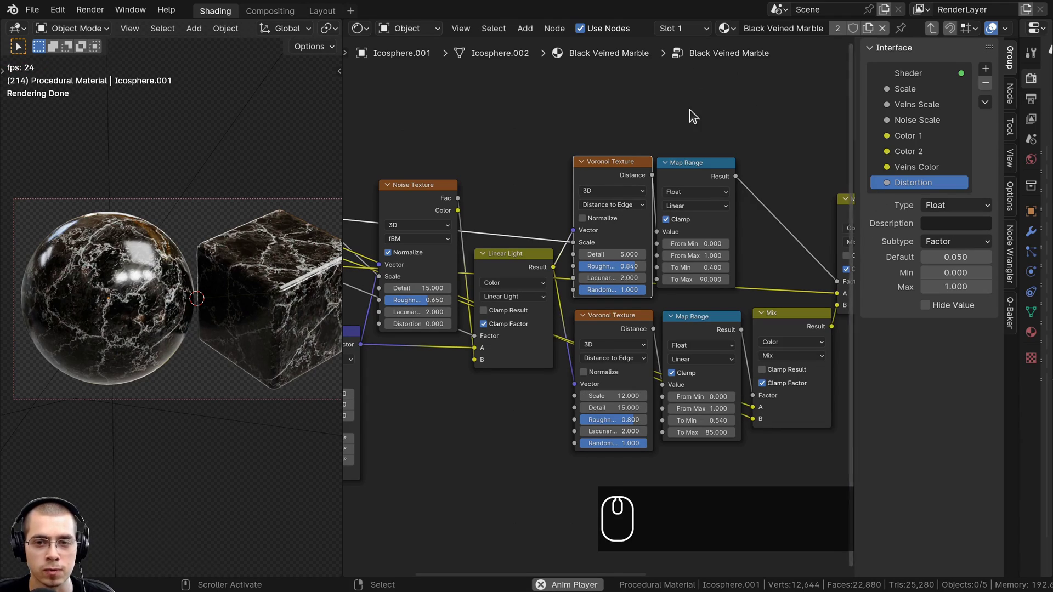
pyautogui.click(791, 238)
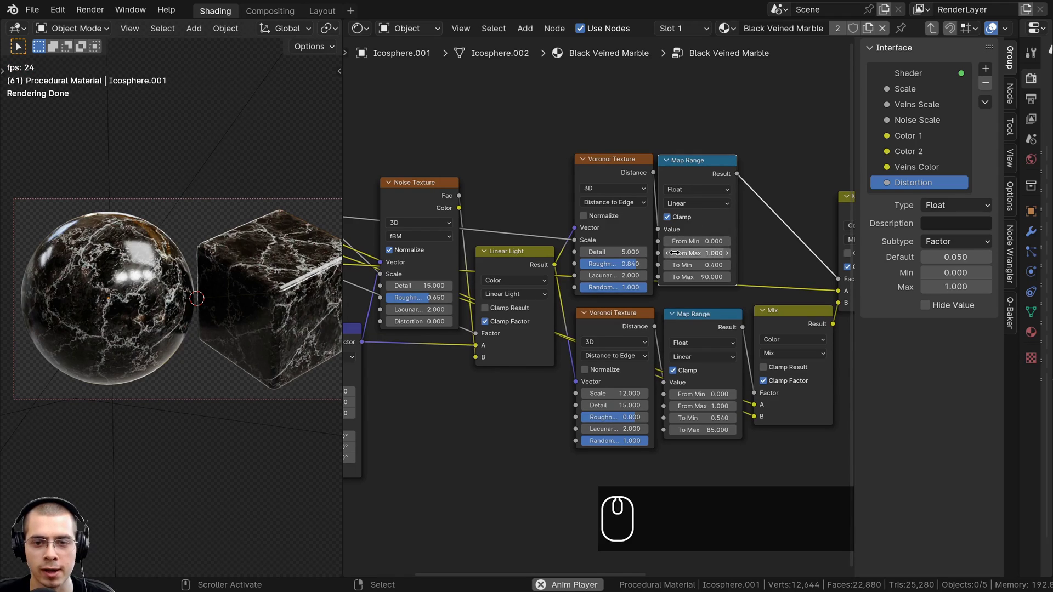
pyautogui.click(829, 274)
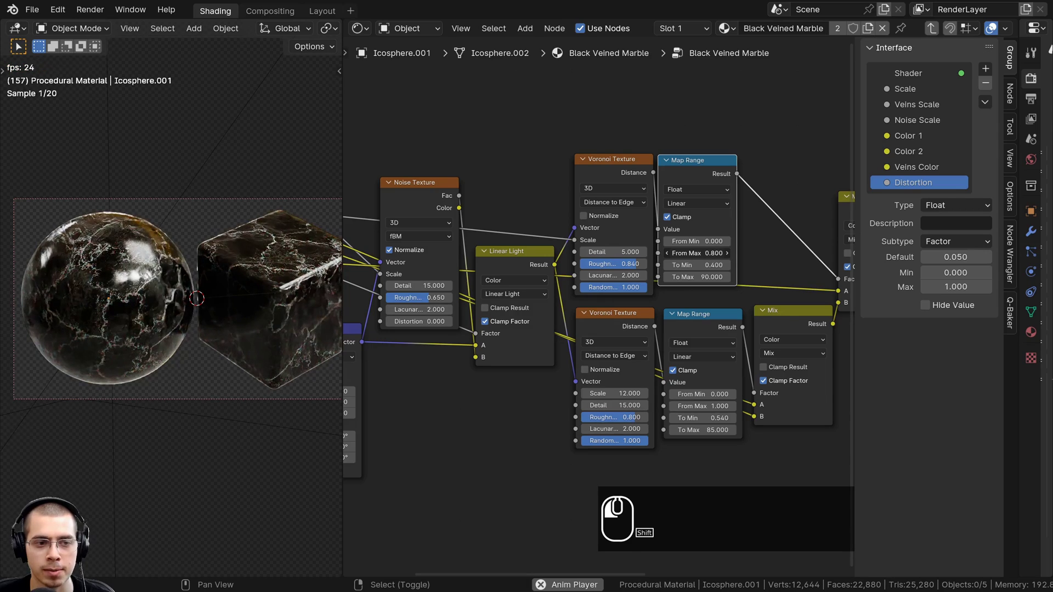
pyautogui.middleClick(830, 274)
pyautogui.scroll(-3)
pyautogui.scroll(-3)
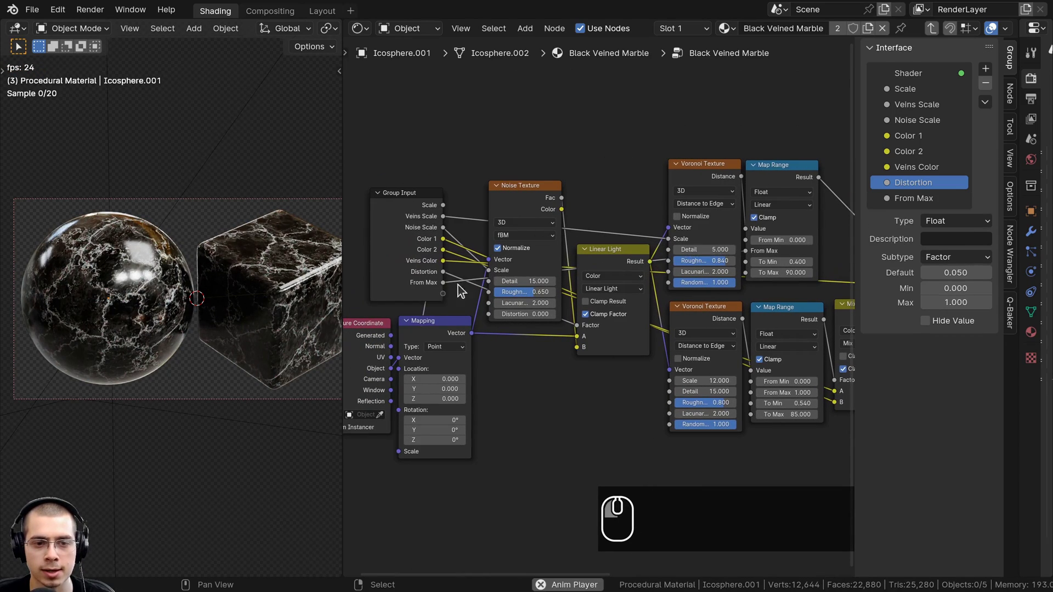
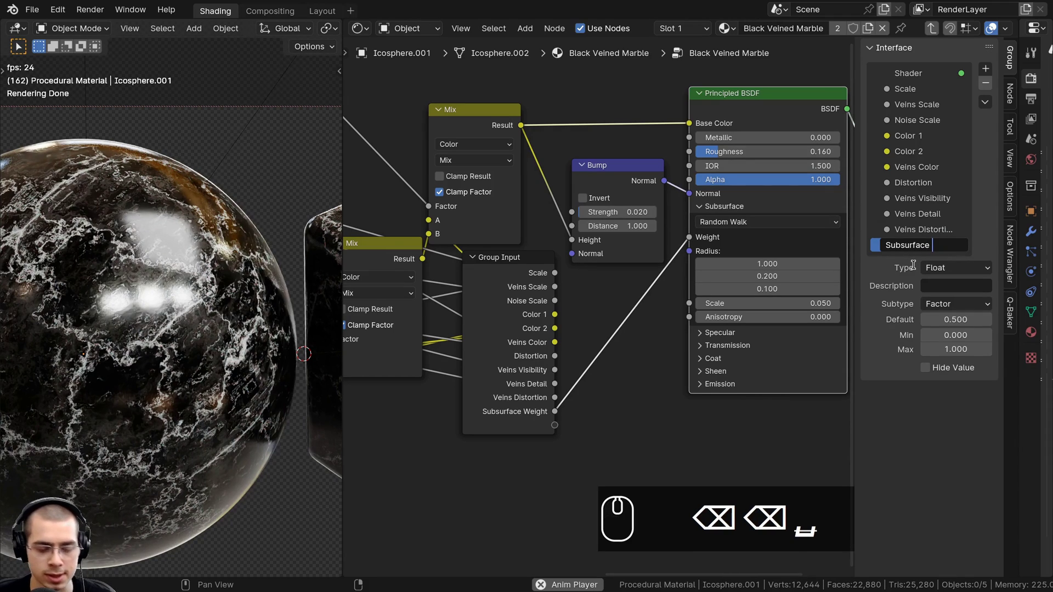
# - Rename the socket to Subsurface Scattering and wire a group input to BSDF Roughness
pyautogui.press('shift+s')
pyautogui.press('c')
pyautogui.write('ttering')
pyautogui.press('Return')
pyautogui.moveTo(695, 154); pyautogui.dragTo(555, 430)
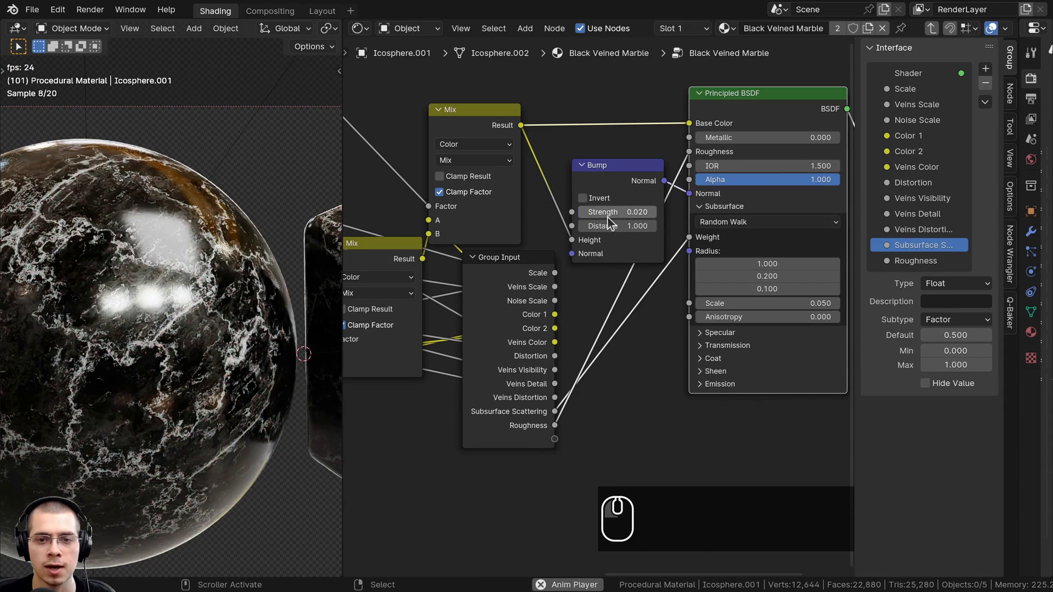